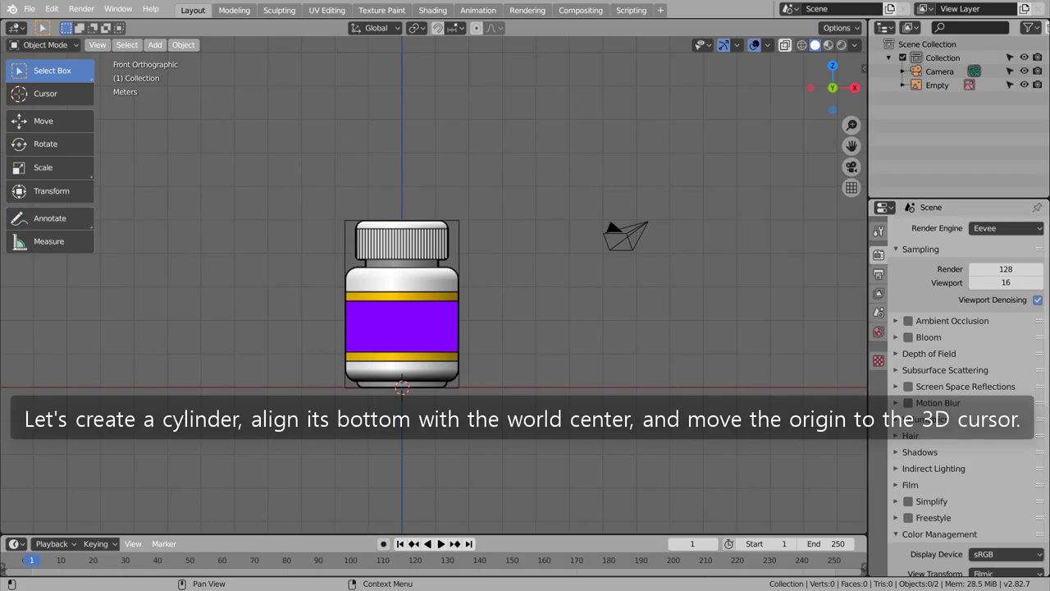
Step: Add a cylinder at the world centre and set its origin to the 3D cursor
{"action": "left_click", "coordinate": [609, 303]}
{"action": "key", "text": "shift+a"}
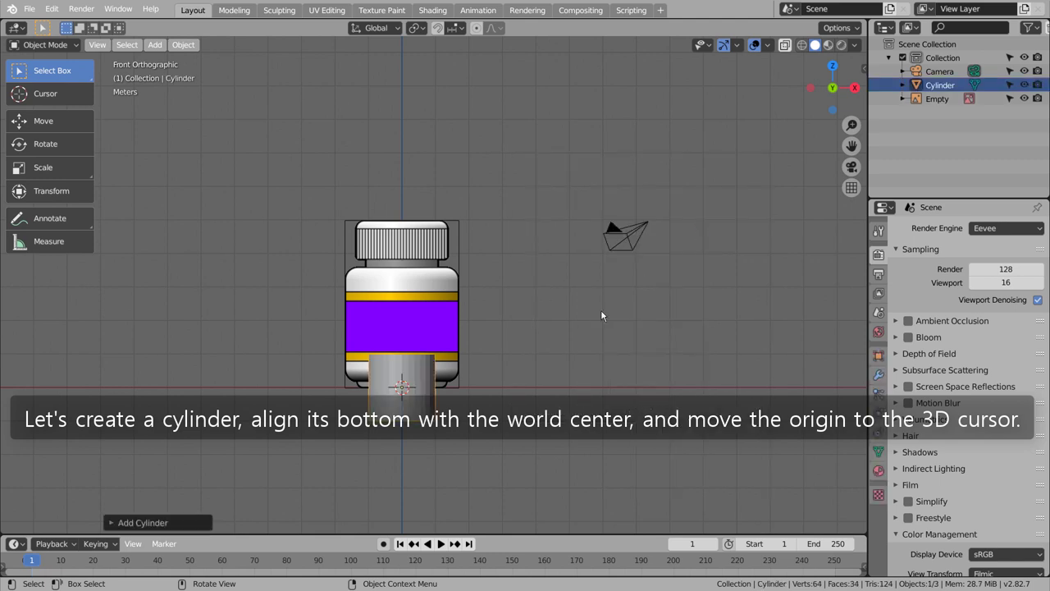
{"action": "key", "text": "g"}
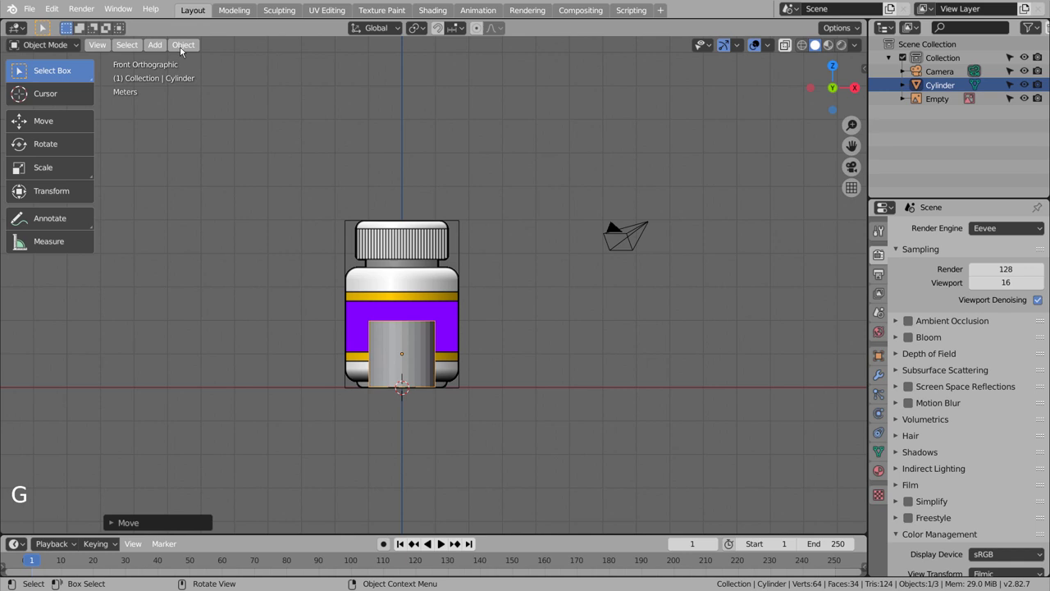
{"action": "left_click", "coordinate": [186, 47]}
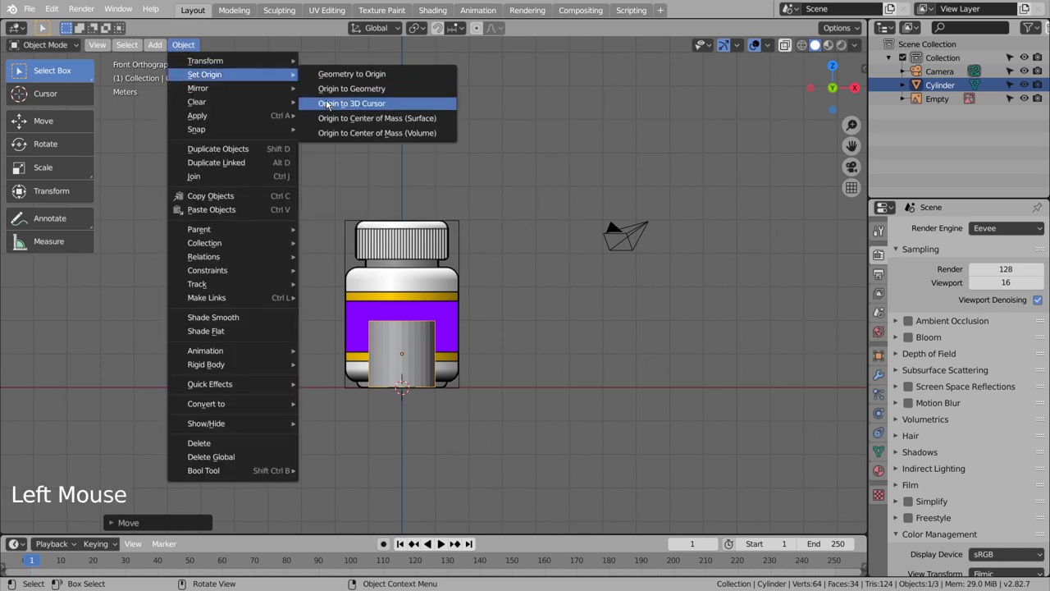
Step: Scale the cylinder to the bottle's width and flatten it on Z into a thin base
{"action": "key", "text": "s"}
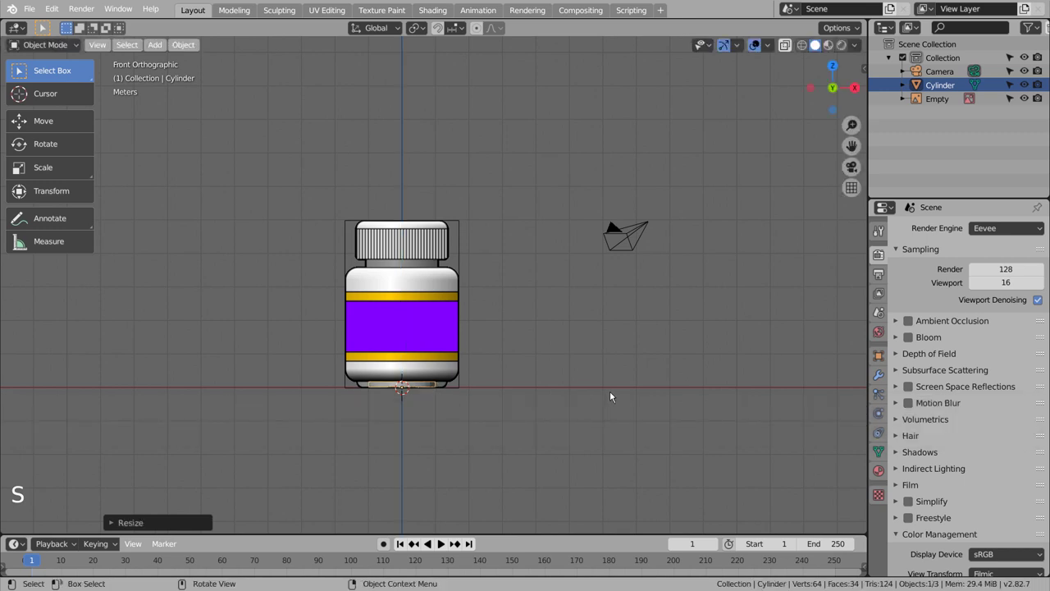
{"action": "key", "text": "s"}
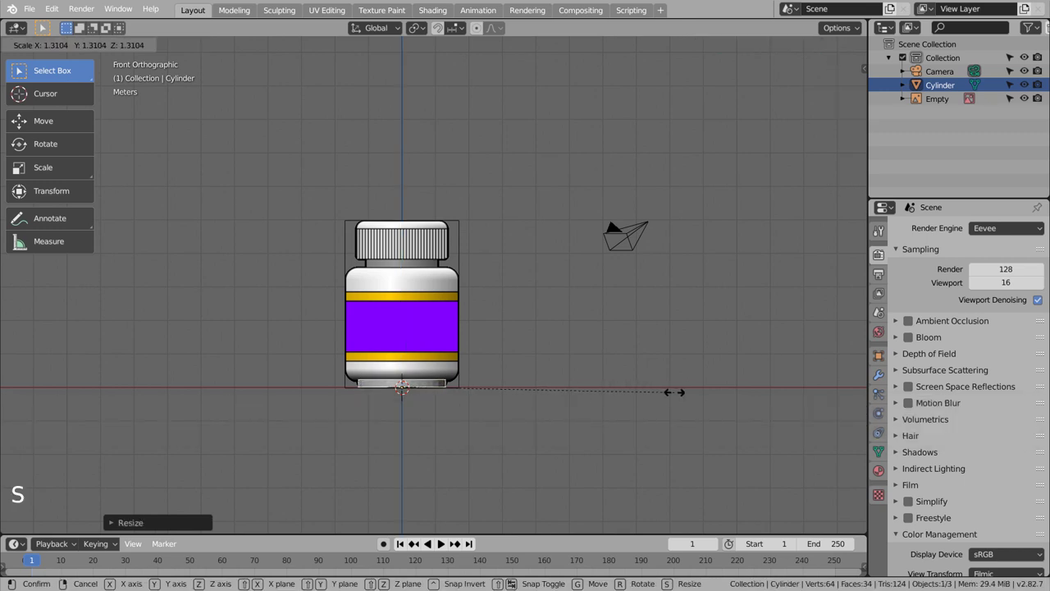
{"action": "key", "text": "s"}
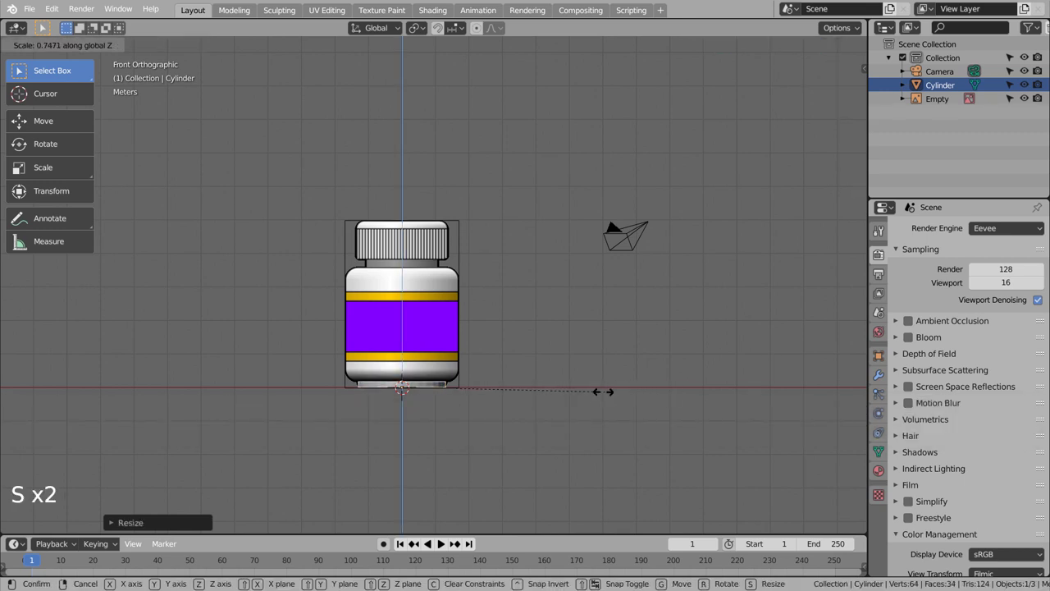
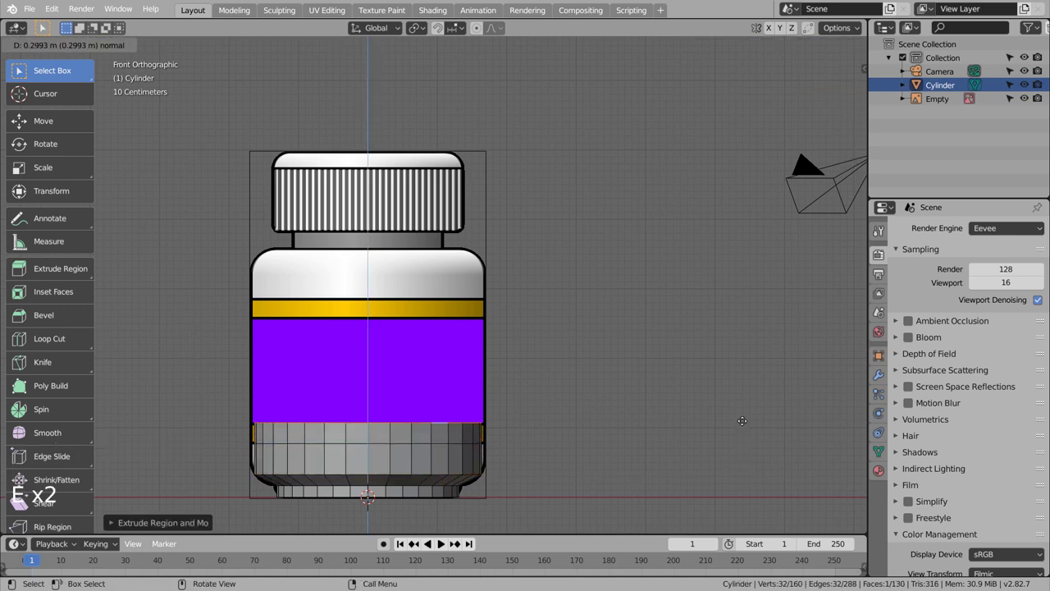
Step: Extrude the top face upward in stages to form the bottle body, then narrow it at the shoulder
{"action": "key", "text": "e"}
{"action": "key", "text": "e"}
{"action": "key", "text": "e"}
{"action": "key", "text": "e"}
{"action": "key", "text": "s"}
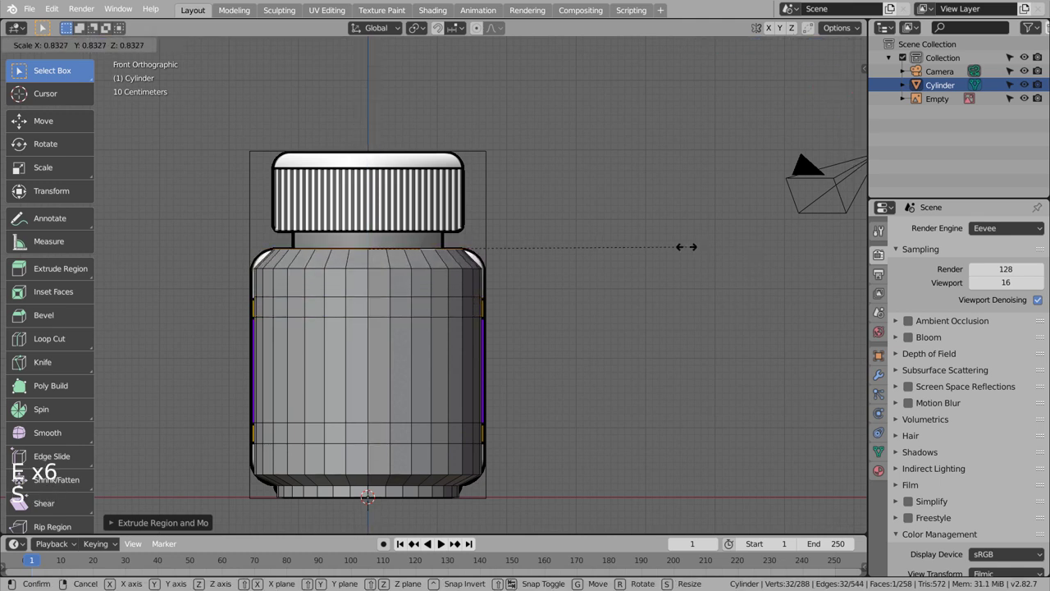
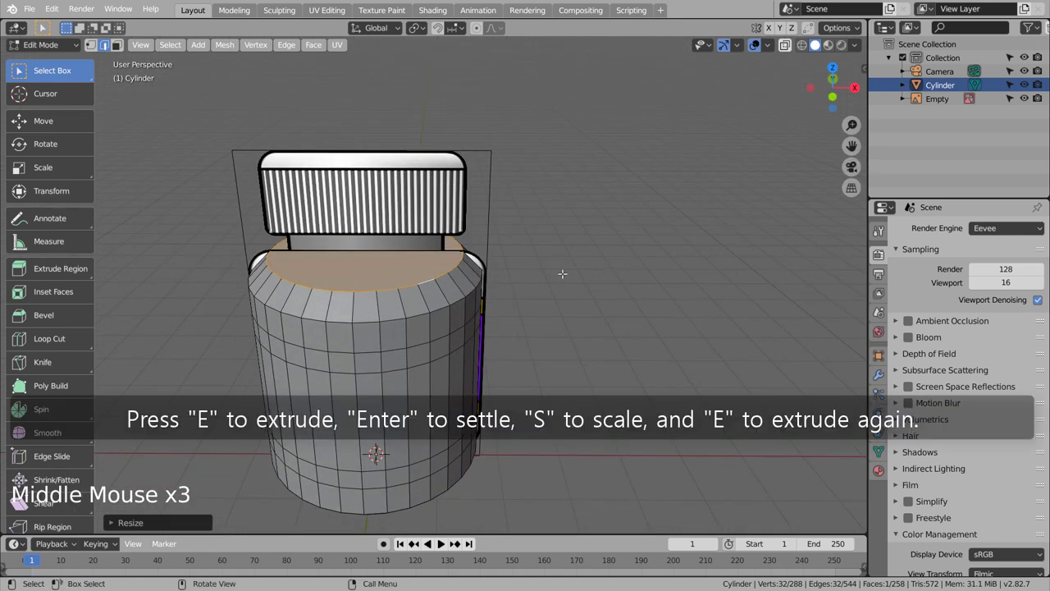
Step: Extrude and shrink the top face into a neck and raise it up to the cap
{"action": "key", "text": "e"}
{"action": "key", "text": "s"}
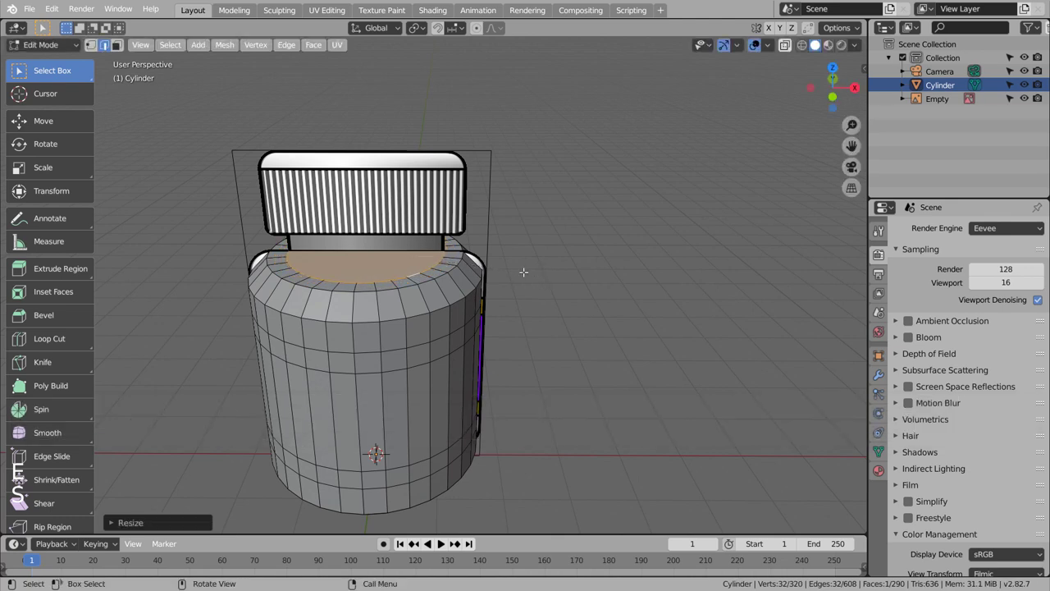
{"action": "key", "text": "KP_1"}
{"action": "key", "text": "e"}
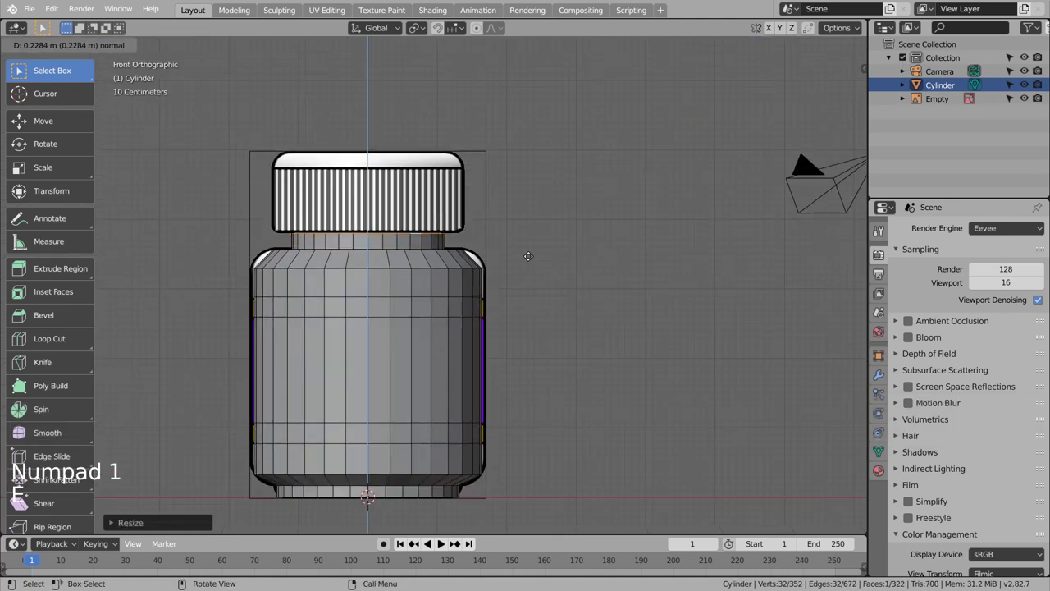
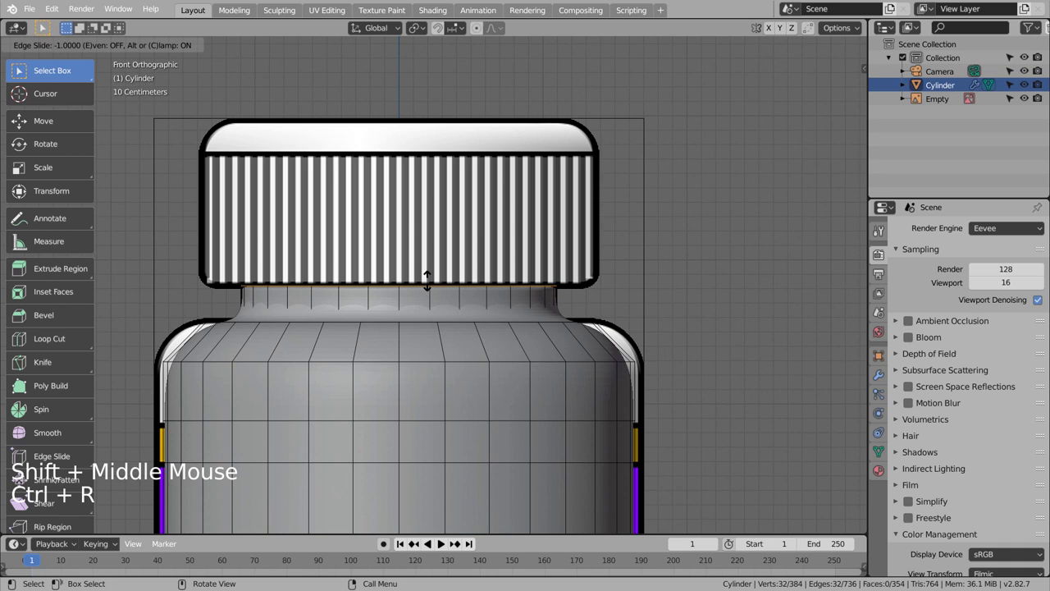
Step: Insert loop cuts near the neck and below the shoulder, slid toward the edges to sharpen them
{"action": "key", "text": "ctrl+r"}
{"action": "key", "text": "ctrl+r"}
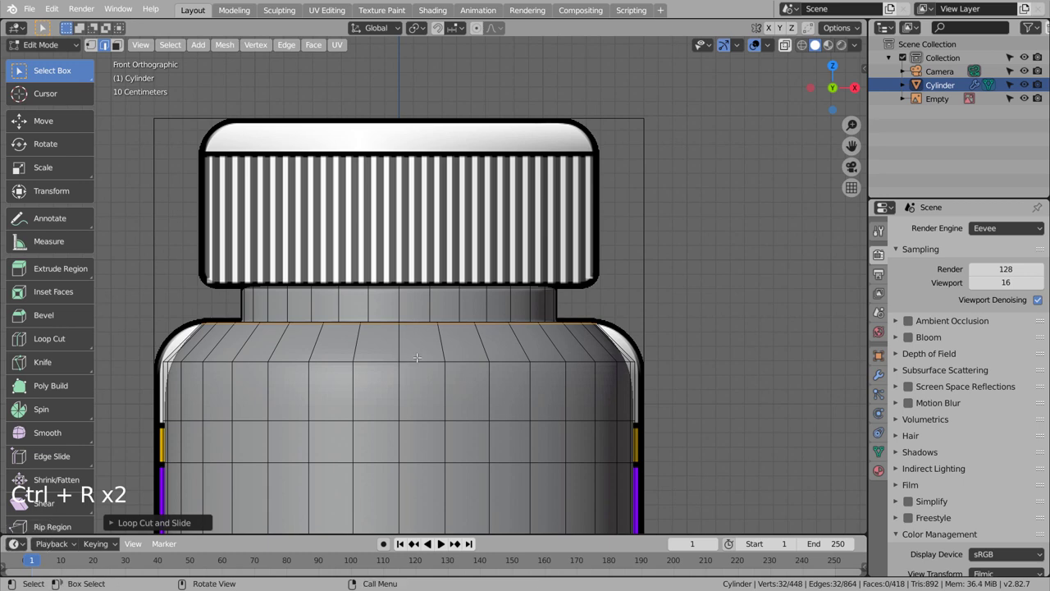
{"action": "key", "text": "ctrl+r"}
{"action": "key", "text": "ctrl+r"}
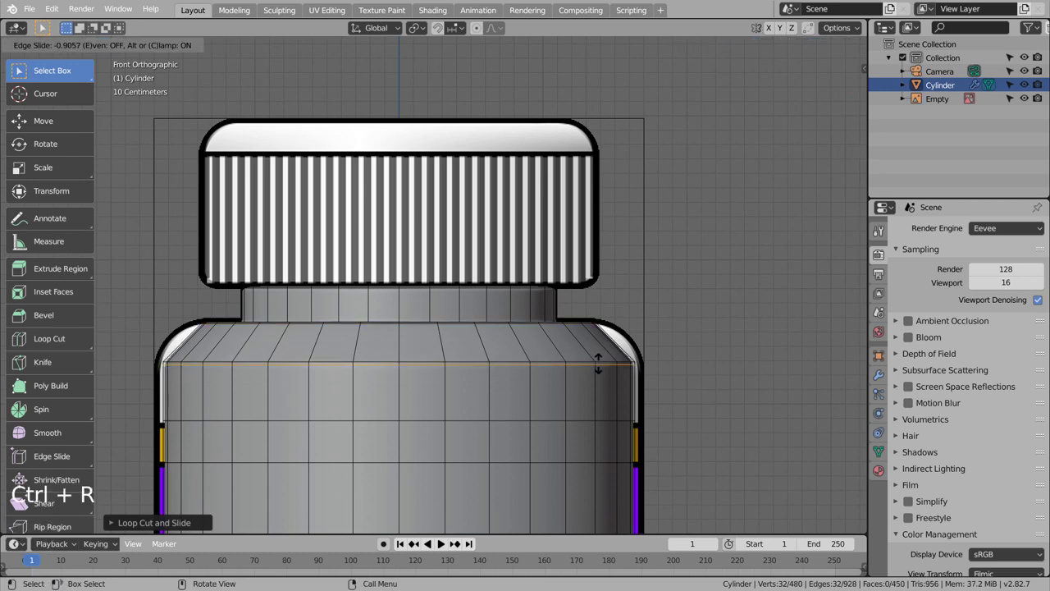
{"action": "key", "text": "Tab"}
Step: Add loop cuts near the base and at the very bottom, then inspect the smoothed body in Object Mode
{"action": "scroll", "scroll_direction": "down", "scroll_amount": 3}
{"action": "middle_click", "coordinate": [609, 374]}
{"action": "key", "text": "Tab"}
{"action": "scroll", "scroll_direction": "up", "scroll_amount": 3}
{"action": "key", "text": "ctrl+r"}
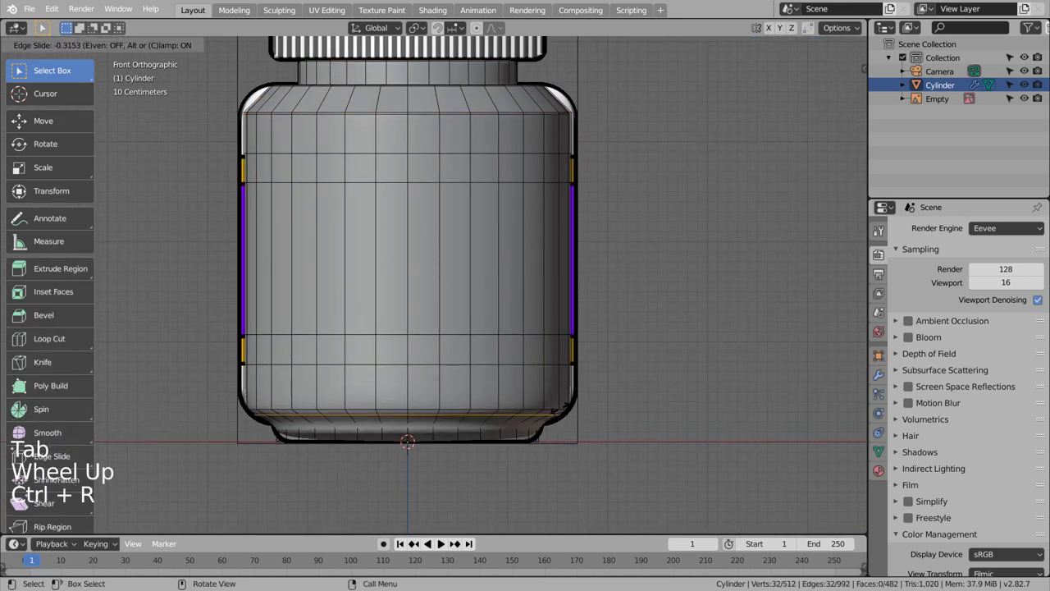
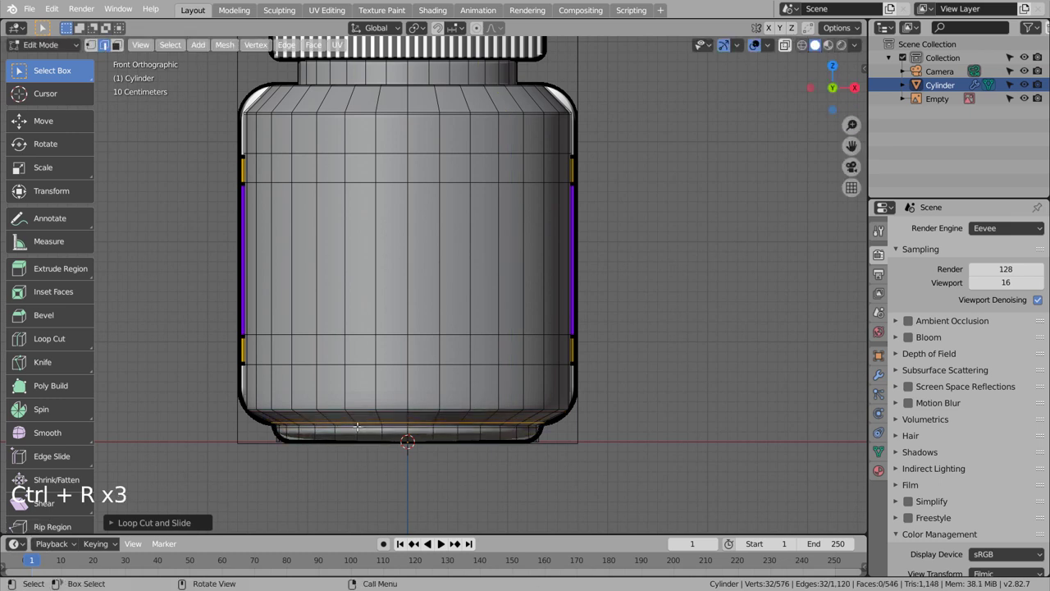
{"action": "key", "text": "ctrl+r"}
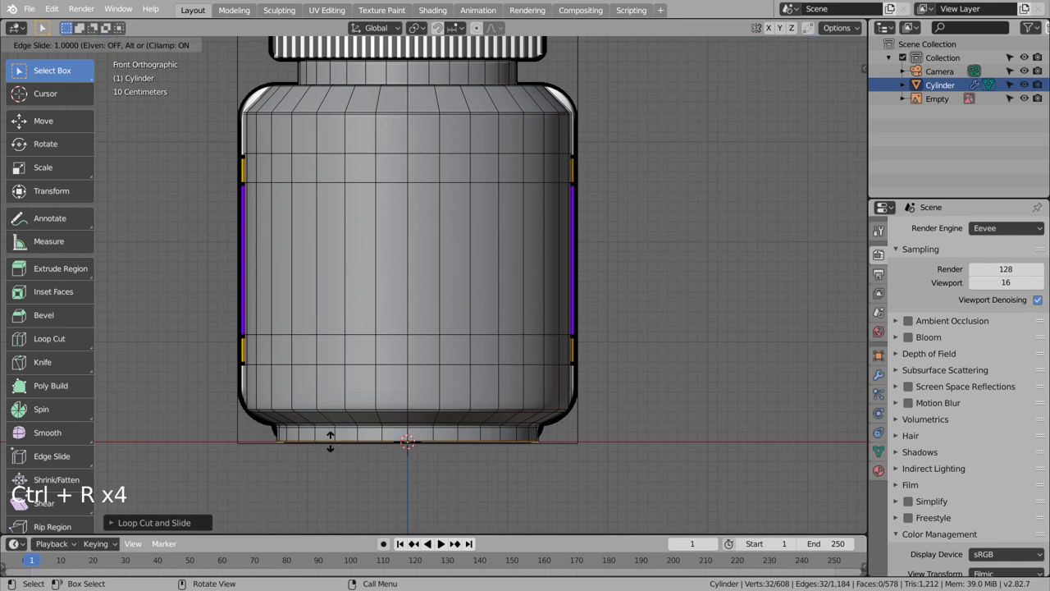
{"action": "key", "text": "Tab"}
{"action": "middle_click", "coordinate": [670, 351]}
{"action": "middle_click", "coordinate": [612, 385]}
{"action": "middle_click", "coordinate": [521, 416]}
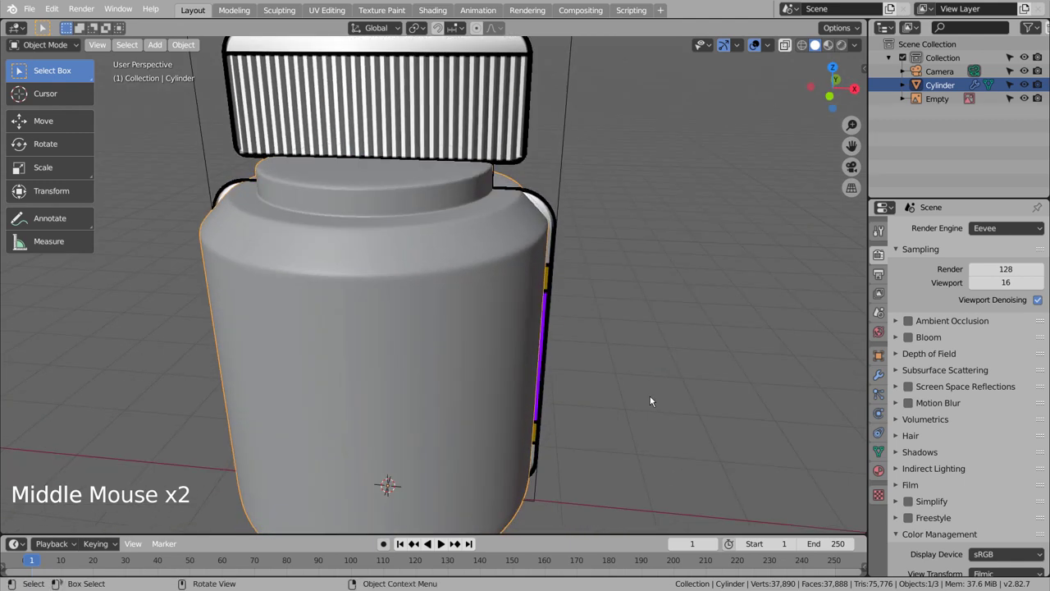
Step: In front view, add a loop cut at the shoulder and scale it outward for a fuller, squarer shoulder
{"action": "key", "text": "KP_1"}
{"action": "left_click", "coordinate": [652, 398]}
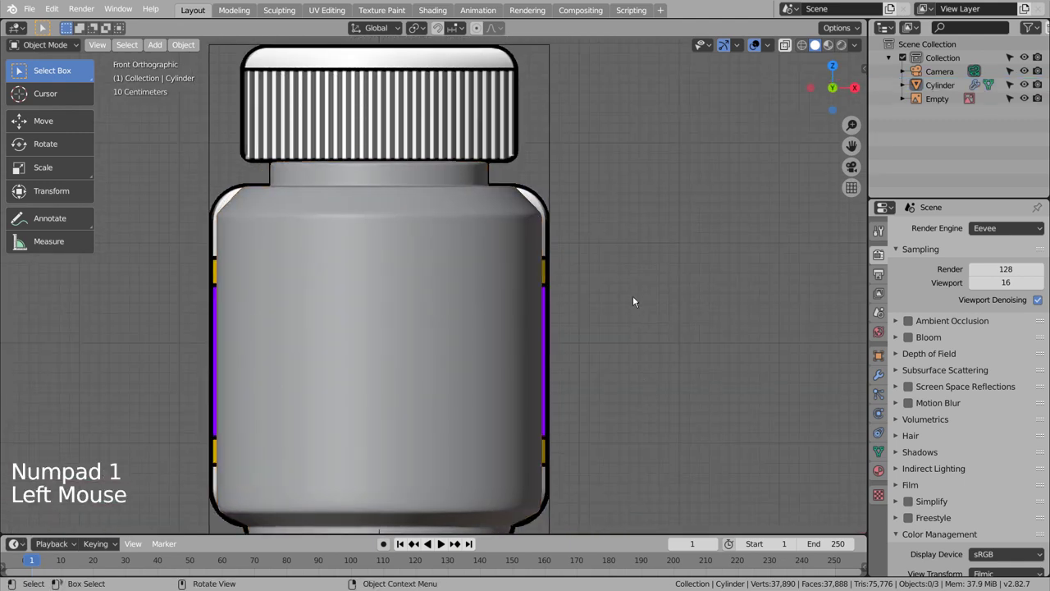
{"action": "scroll", "scroll_direction": "down", "scroll_amount": 3}
{"action": "scroll", "scroll_direction": "down", "scroll_amount": 3}
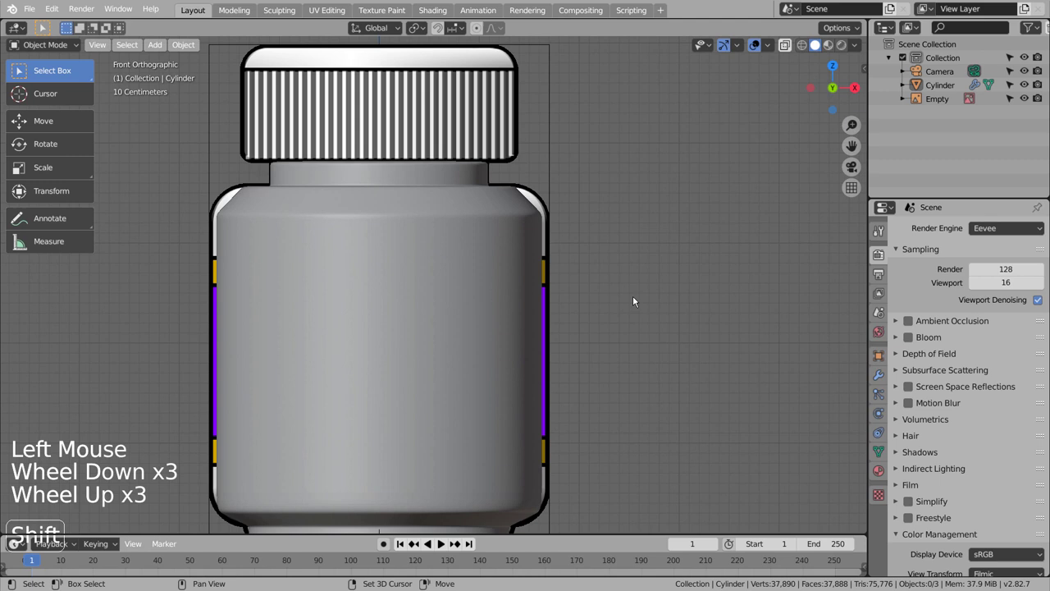
{"action": "key", "text": "shift+a"}
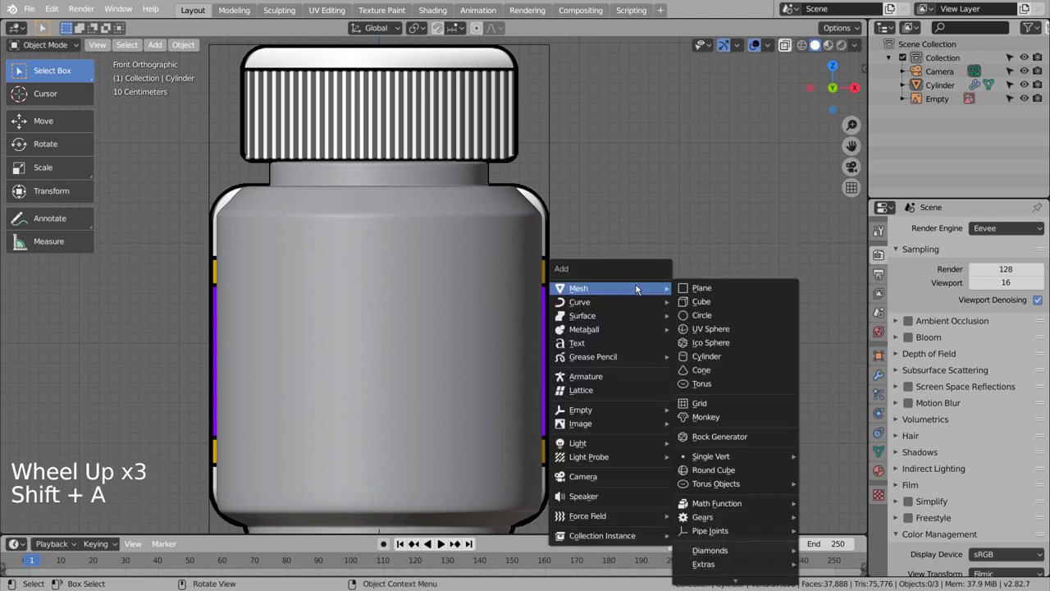
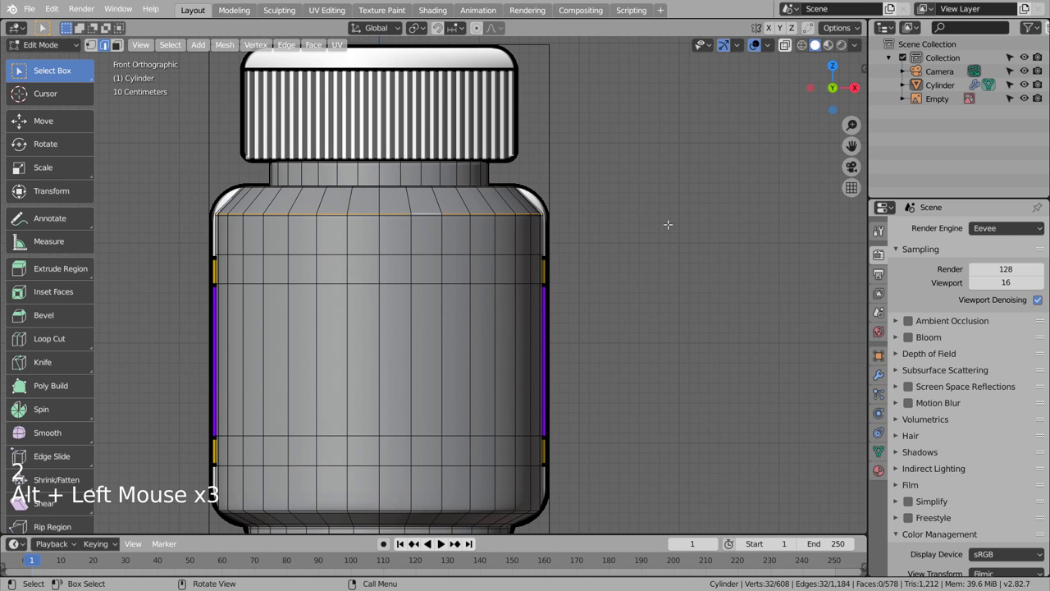
{"action": "key", "text": "g"}
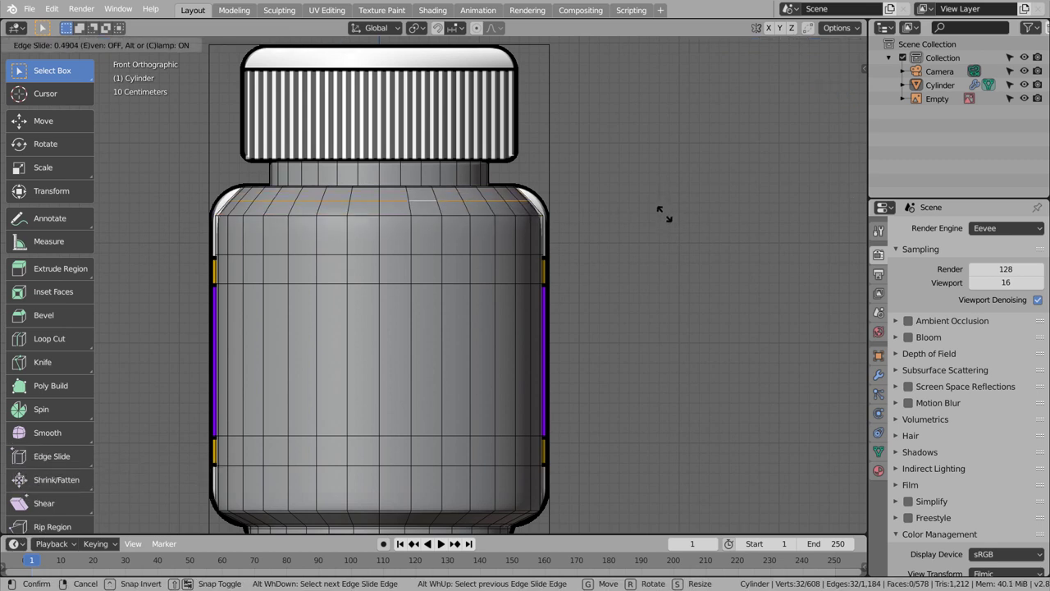
{"action": "key", "text": "s"}
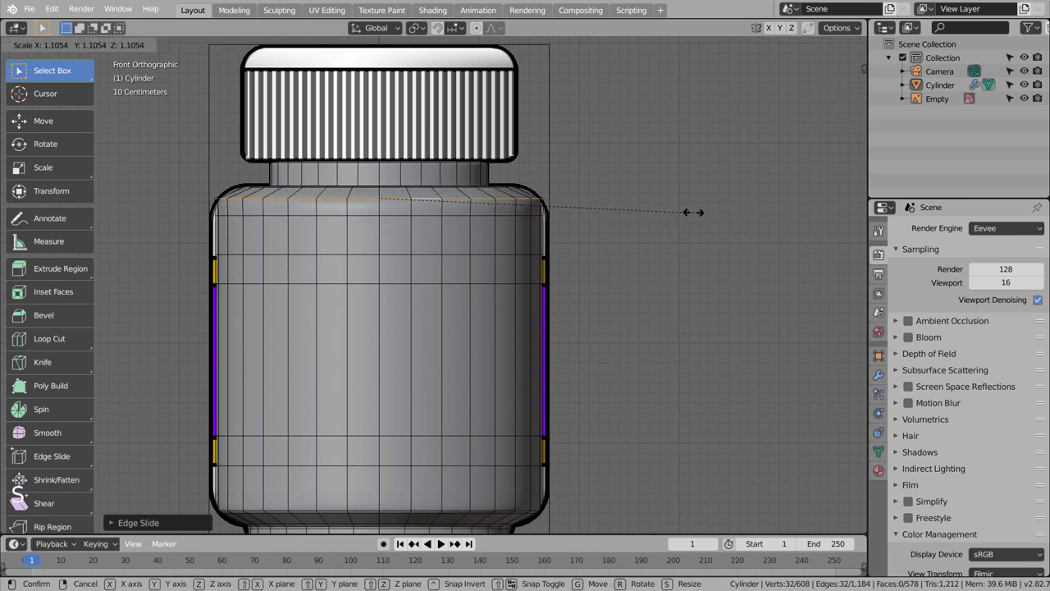
{"action": "key", "text": "Tab"}
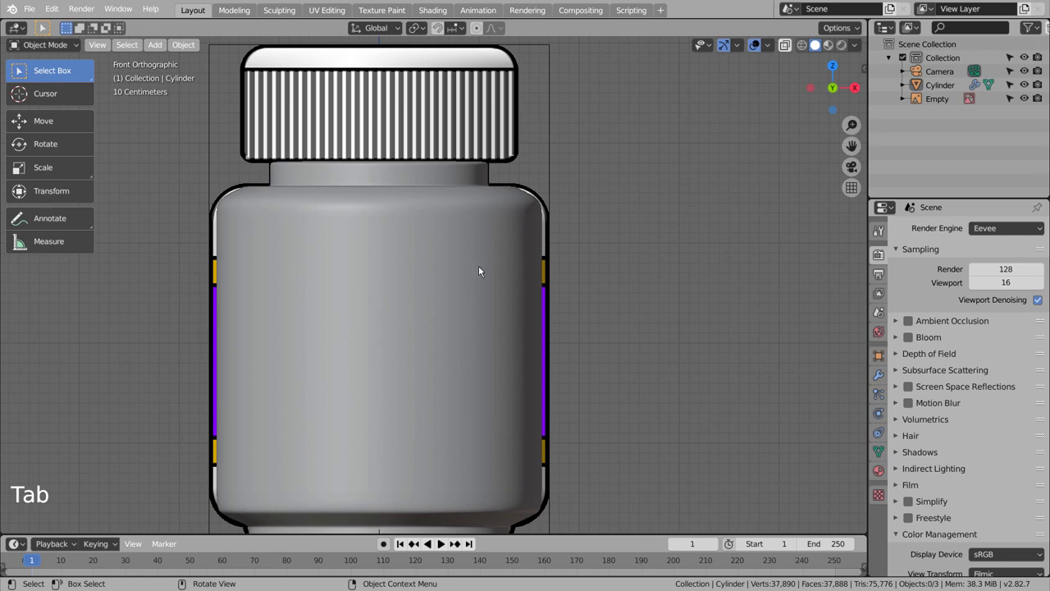
Step: Delete the top loops of the bottle body as edges and faces only
{"action": "middle_click", "coordinate": [668, 211]}
{"action": "key", "text": "Tab"}
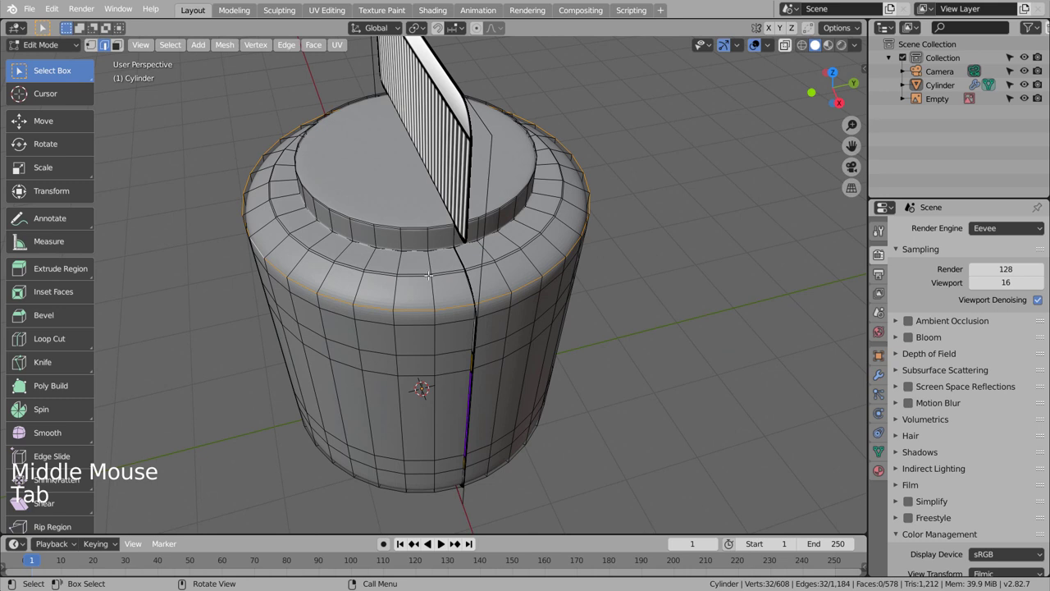
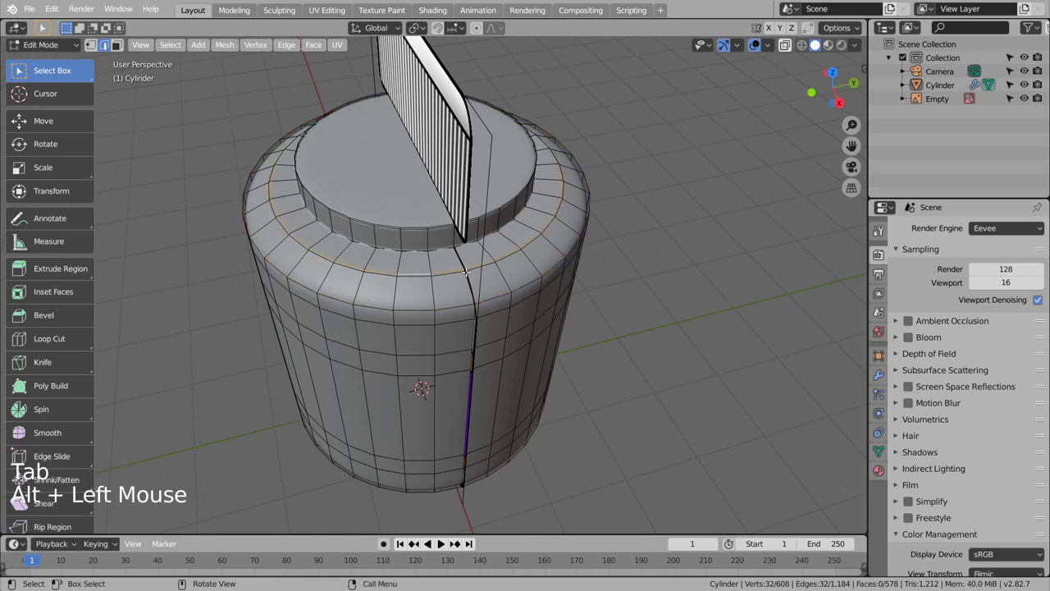
{"action": "key", "text": "x"}
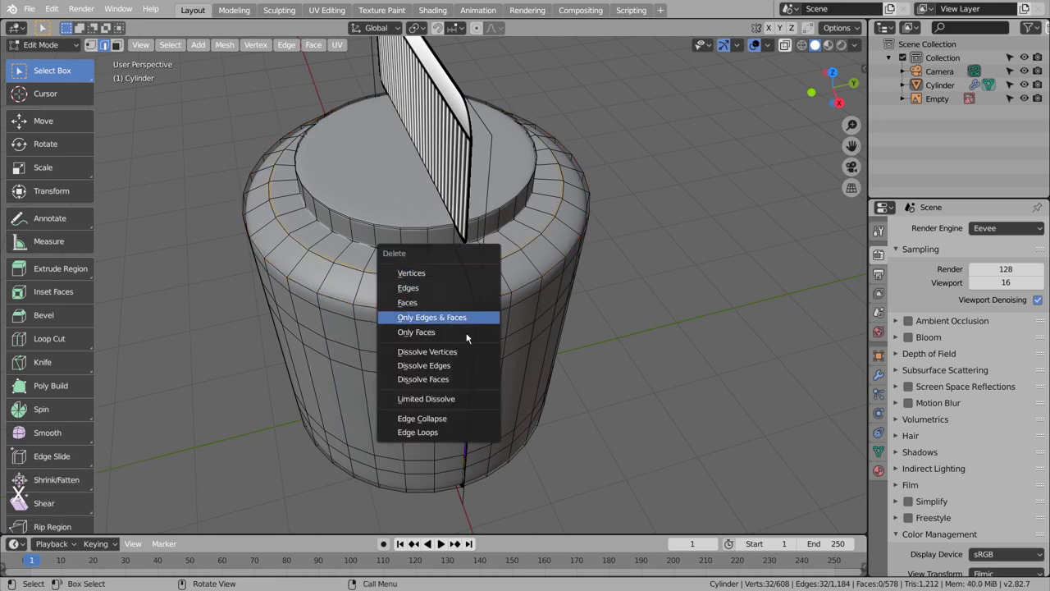
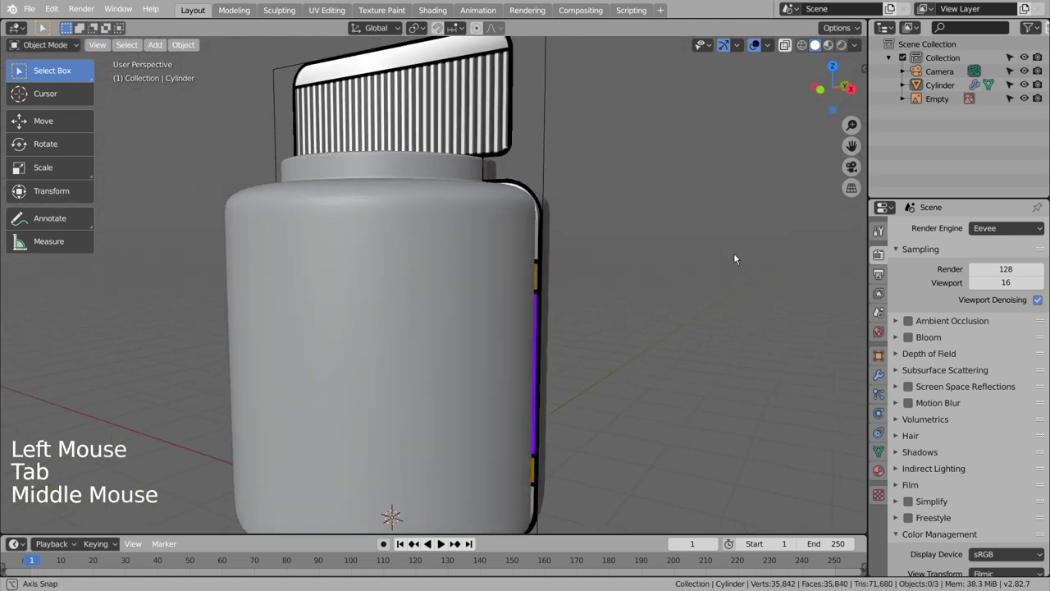
Step: Return to front view and add a second cylinder for the cap grip
{"action": "middle_click", "coordinate": [779, 279]}
{"action": "key", "text": "KP_1"}
{"action": "scroll", "scroll_direction": "down", "scroll_amount": 3}
{"action": "key", "text": "shift+a"}
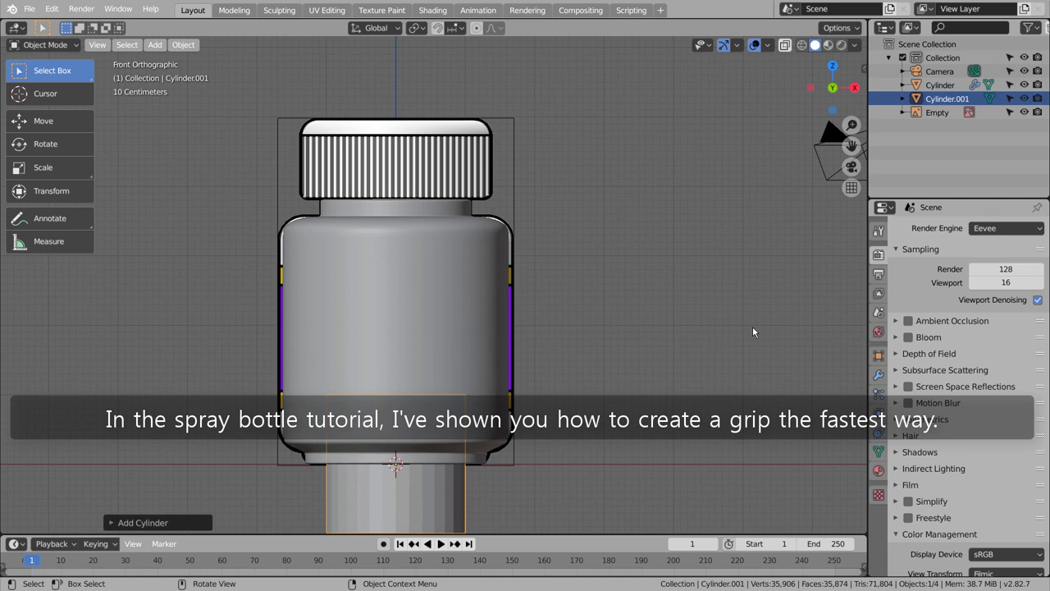
Step: Move the new cylinder up over the cap and scale it down on Z to cap height
{"action": "key", "text": "g"}
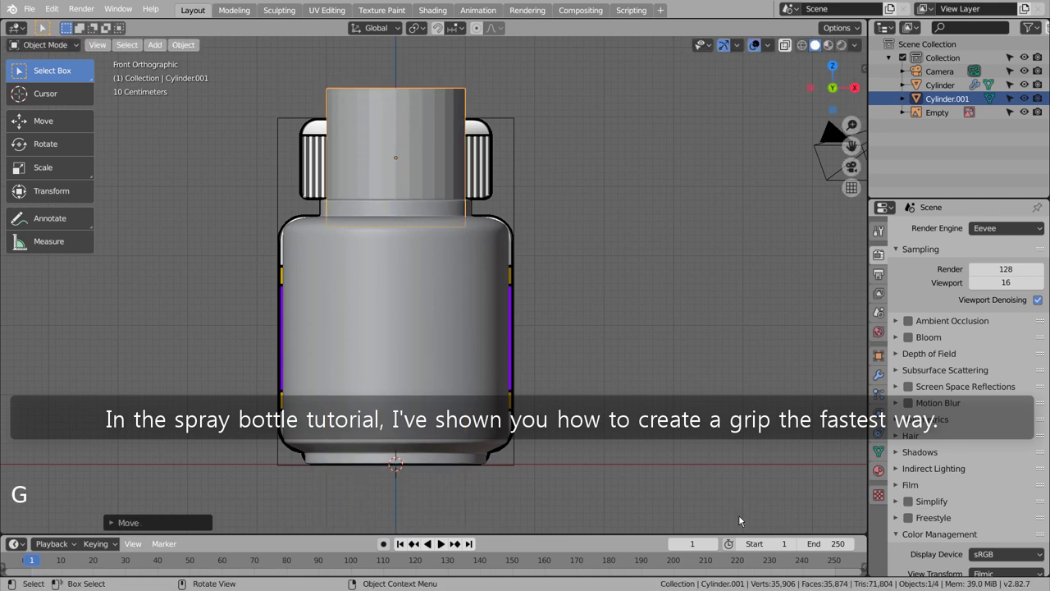
{"action": "key", "text": "s"}
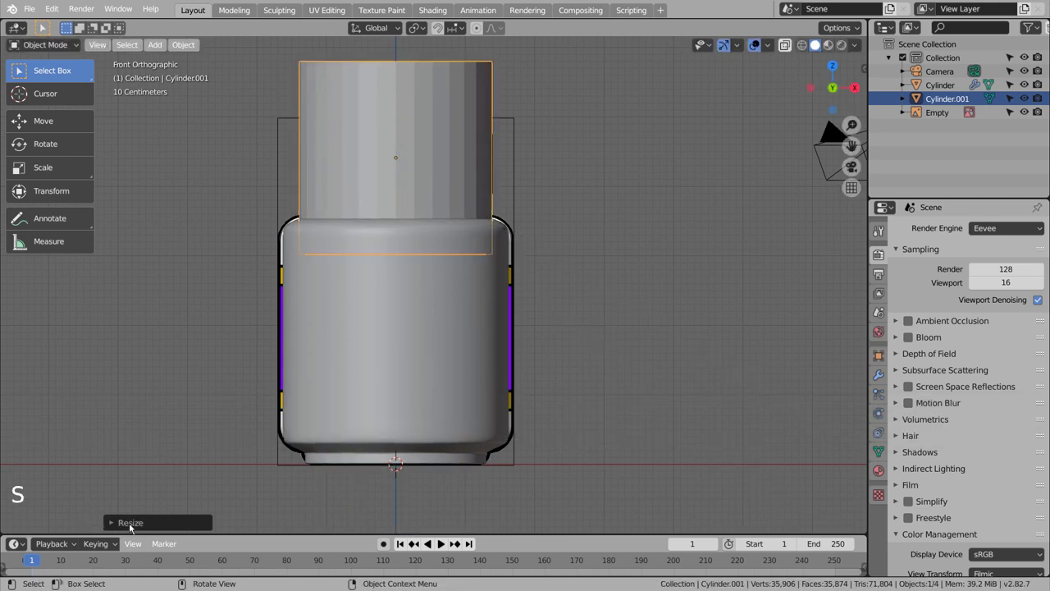
{"action": "key", "text": "s"}
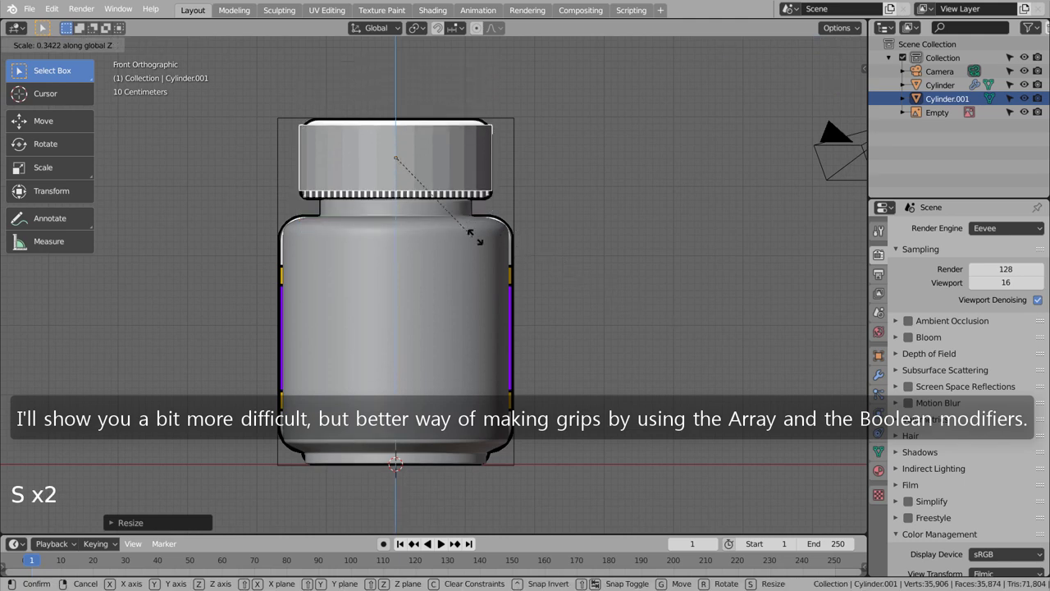
{"action": "key", "text": "shift+z"}
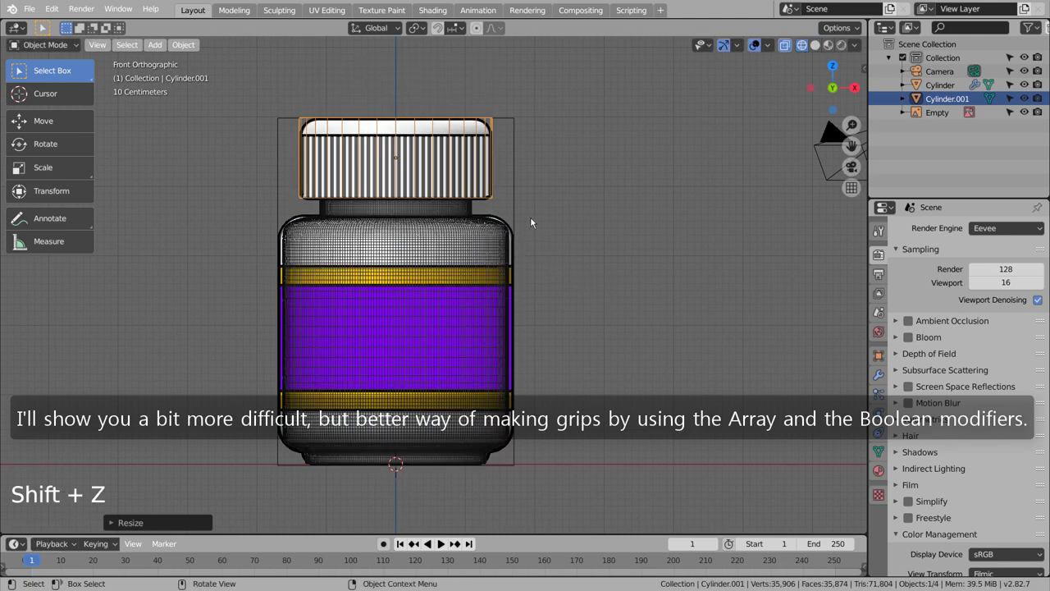
{"action": "middle_click", "coordinate": [530, 174]}
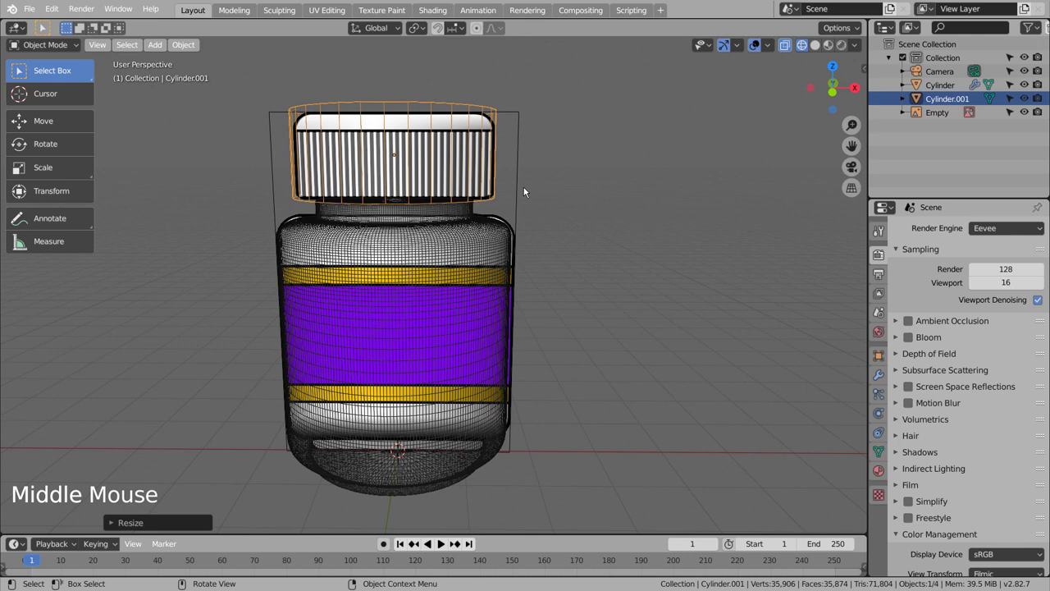
{"action": "key", "text": "KP_2"}
{"action": "key", "text": "KP_1"}
{"action": "key", "text": "g"}
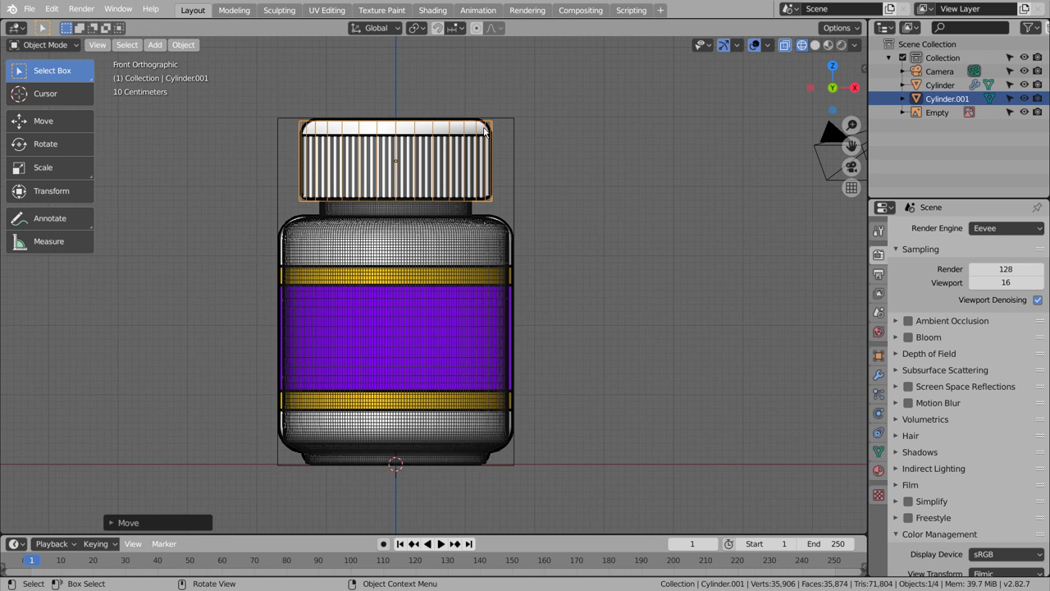
Step: Edge-slide the cap's top and bottom loops to round its edges, checking from several angles
{"action": "key", "text": "Tab"}
{"action": "key", "text": "ctrl+r"}
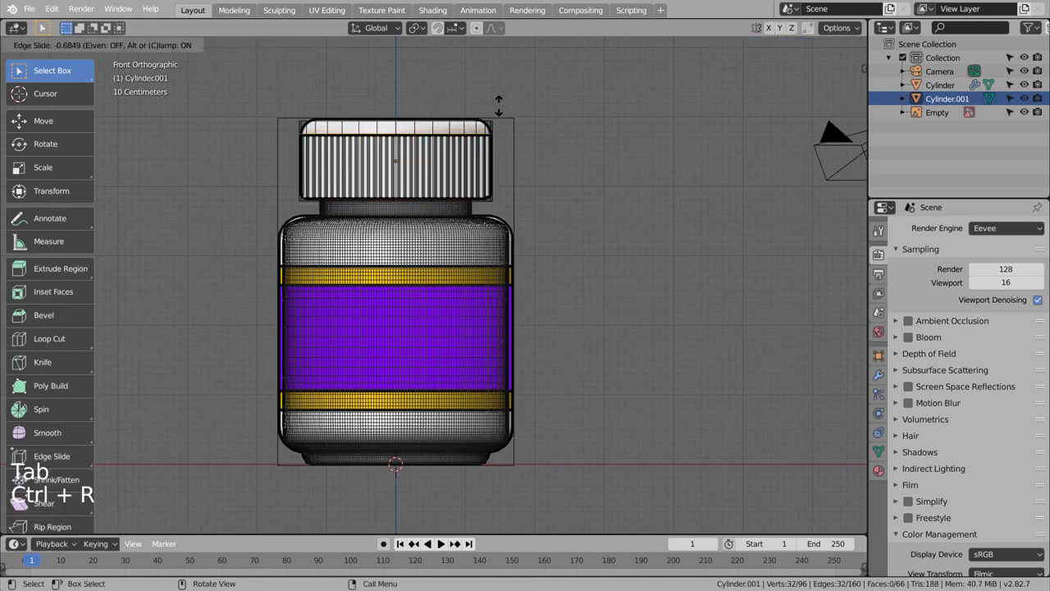
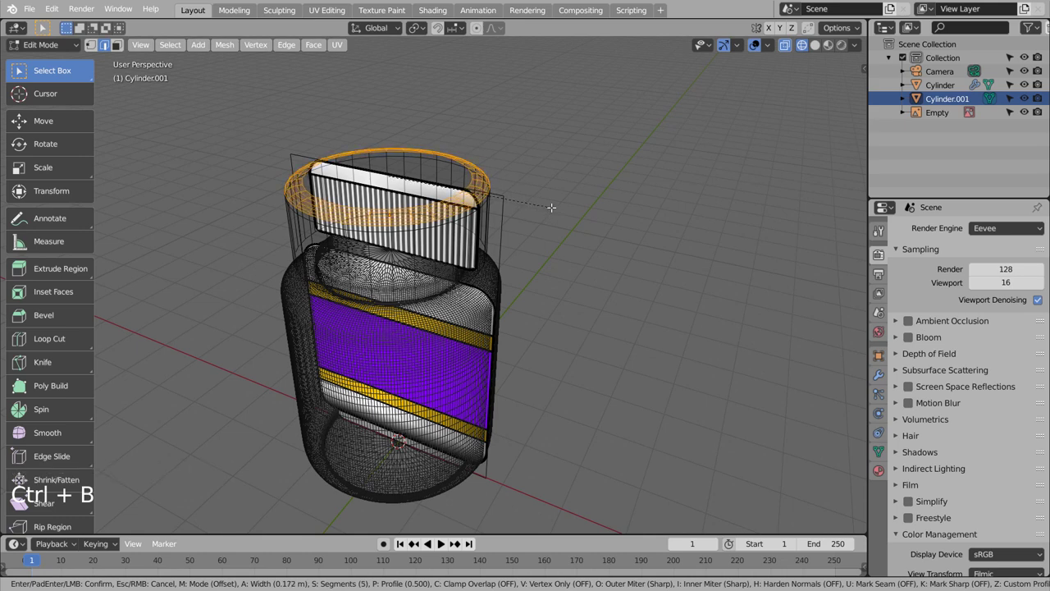
{"action": "key", "text": "Tab"}
{"action": "key", "text": "shift+z"}
{"action": "key", "text": "KP_1"}
{"action": "right_click", "coordinate": [406, 208]}
{"action": "middle_click", "coordinate": [554, 213]}
{"action": "key", "text": "Tab"}
{"action": "key", "text": "ctrl+r"}
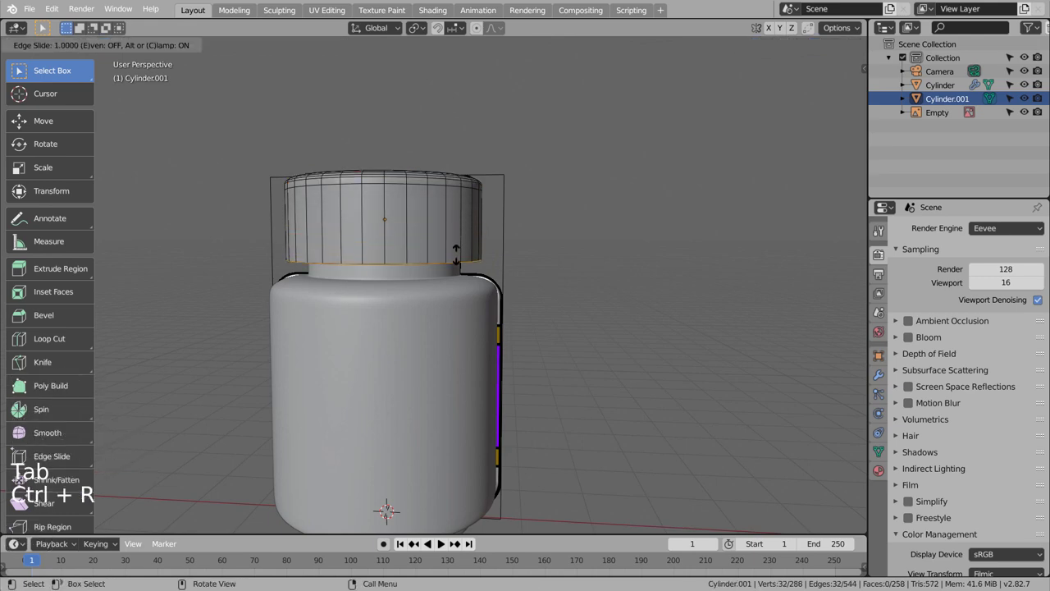
{"action": "key", "text": "Tab"}
{"action": "middle_click", "coordinate": [542, 224]}
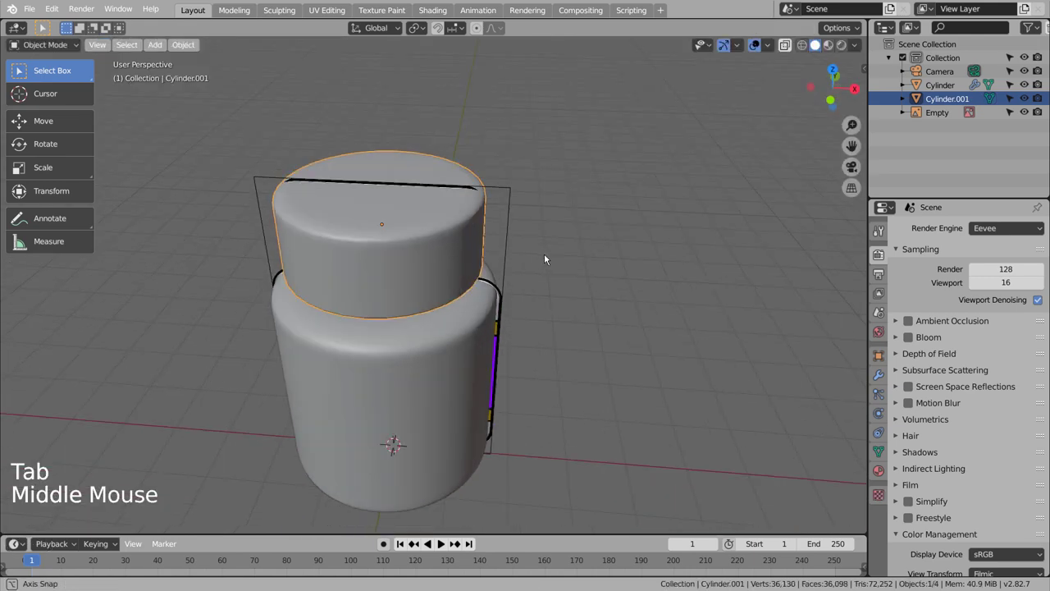
{"action": "middle_click", "coordinate": [639, 249]}
Step: Add a cube, shrink it small and stretch it on Z into a thin tall box
{"action": "middle_click", "coordinate": [638, 247]}
{"action": "key", "text": "KP_1"}
{"action": "key", "text": "shift+z"}
{"action": "left_click", "coordinate": [595, 228]}
{"action": "key", "text": "shift+a"}
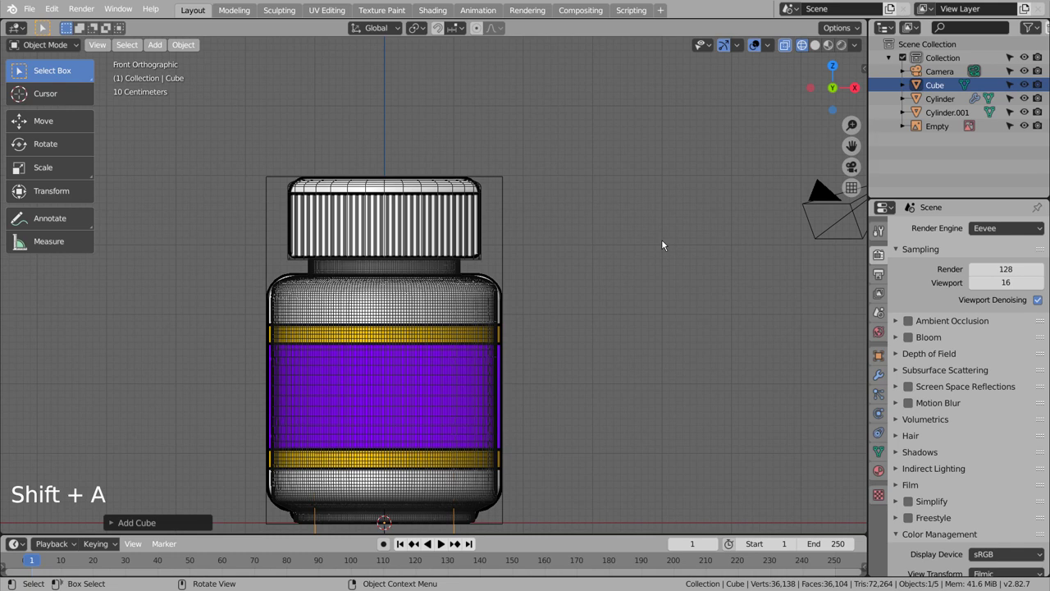
{"action": "key", "text": "KP_7"}
{"action": "key", "text": "s"}
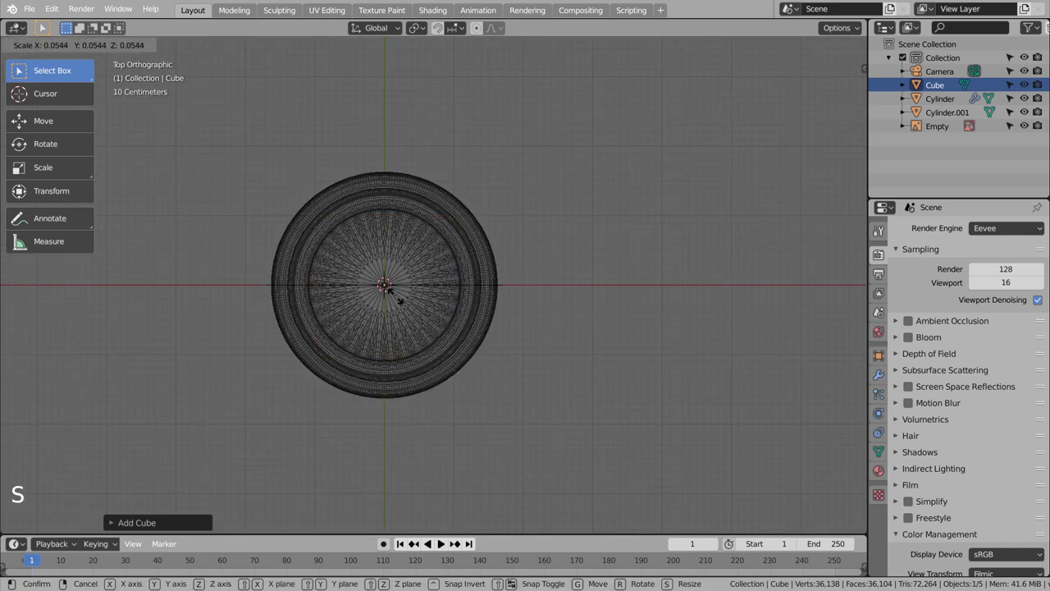
{"action": "key", "text": "s"}
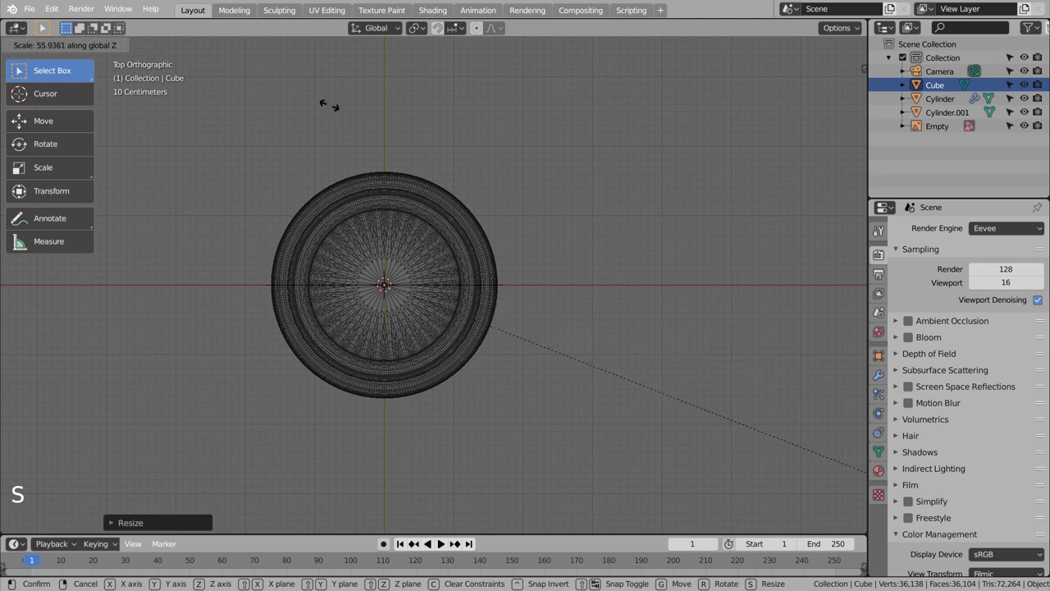
Step: Move the box up and sideways in front and top views until it sits on the cap's outer rim
{"action": "middle_click", "coordinate": [371, 311]}
{"action": "middle_click", "coordinate": [301, 201]}
{"action": "middle_click", "coordinate": [296, 228]}
{"action": "key", "text": "g"}
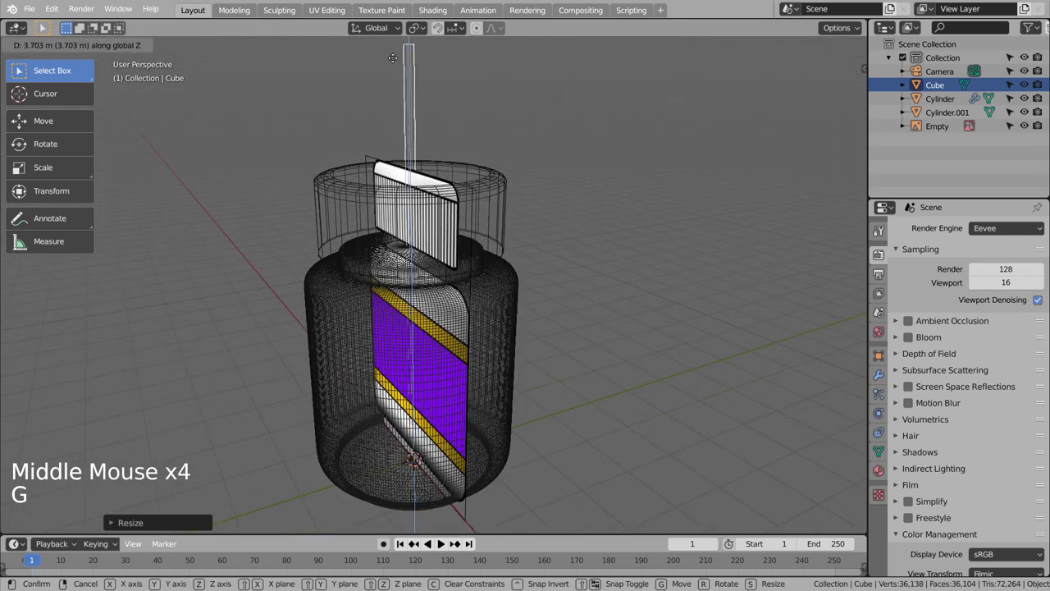
{"action": "key", "text": "KP_1"}
{"action": "key", "text": "KP_7"}
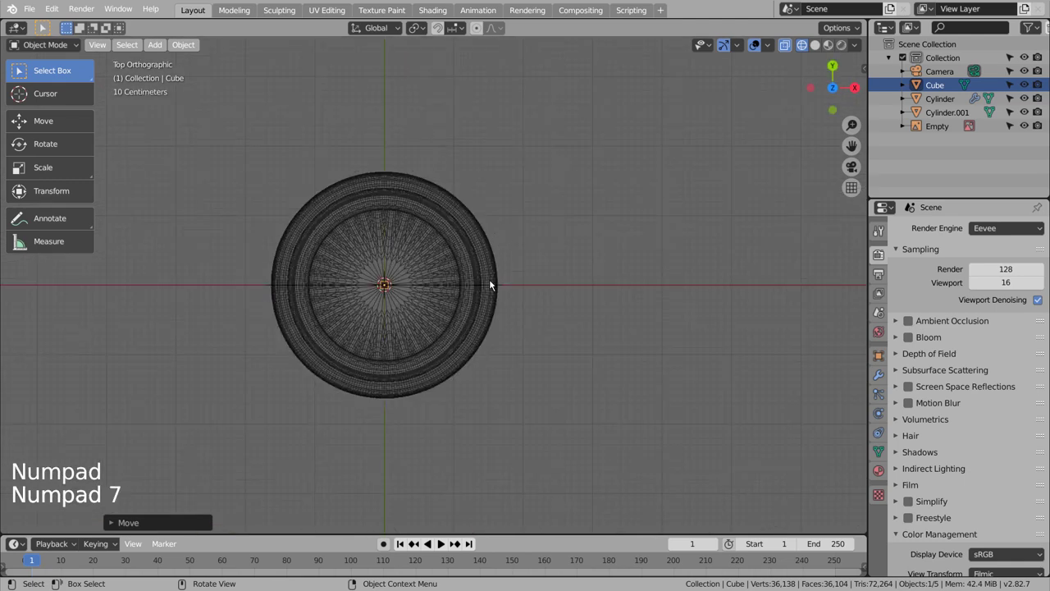
{"action": "key", "text": "g"}
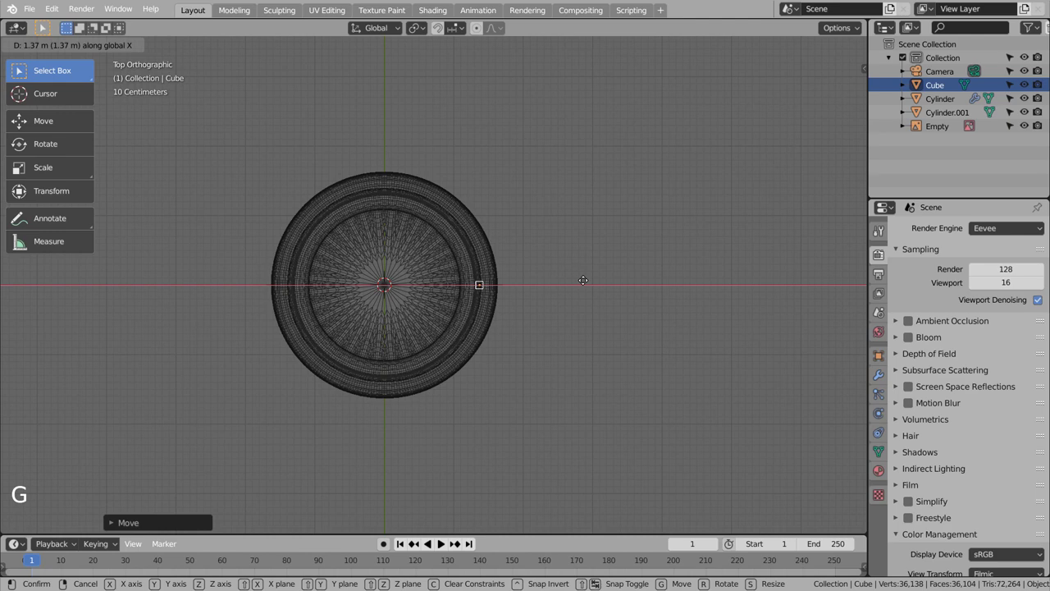
{"action": "key", "text": "shift+z"}
{"action": "scroll", "scroll_direction": "up", "scroll_amount": 3}
{"action": "scroll", "scroll_direction": "up", "scroll_amount": 3}
{"action": "key", "text": "g"}
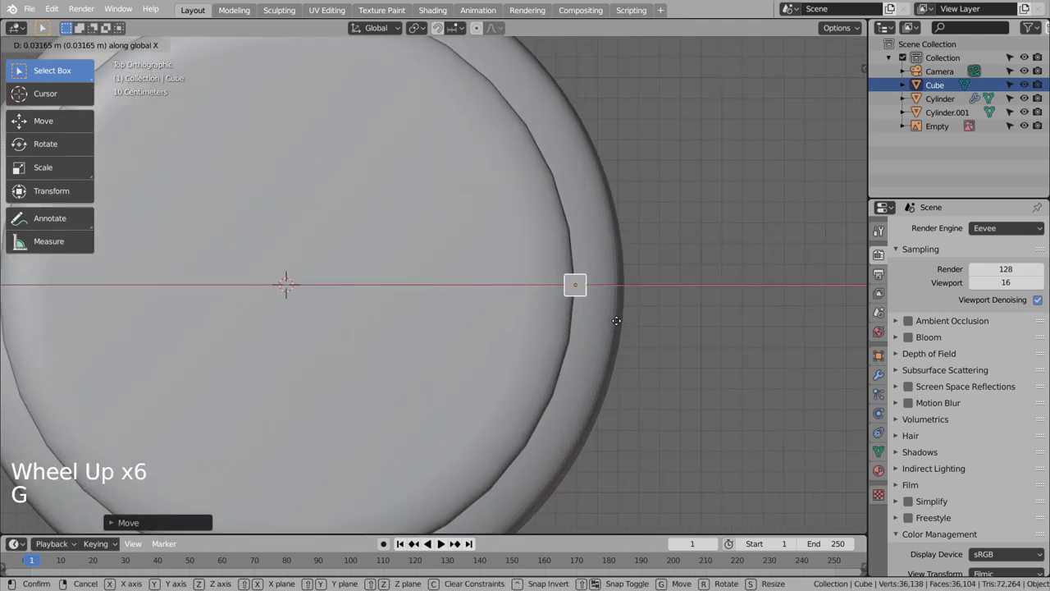
Step: Fine-tune the box vertically so it spans the cap's full height, verifying from all sides
{"action": "middle_click", "coordinate": [662, 373]}
{"action": "middle_click", "coordinate": [648, 349]}
{"action": "middle_click", "coordinate": [644, 335]}
{"action": "middle_click", "coordinate": [641, 318]}
{"action": "scroll", "scroll_direction": "down", "scroll_amount": 3}
{"action": "key", "text": "g"}
{"action": "scroll", "scroll_direction": "down", "scroll_amount": 3}
{"action": "key", "text": "shift+z"}
{"action": "scroll", "scroll_direction": "up", "scroll_amount": 3}
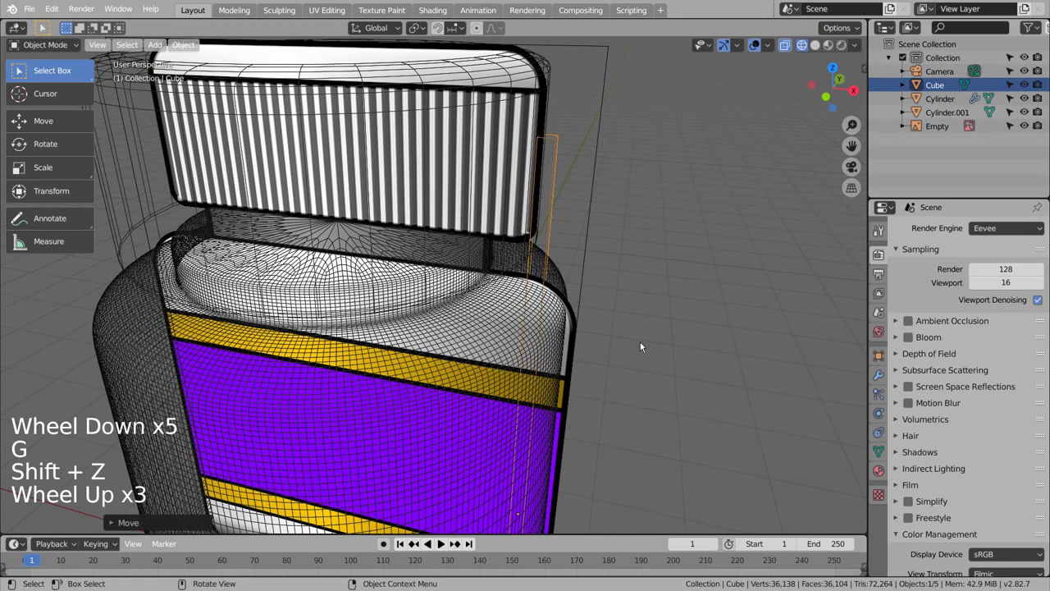
{"action": "key", "text": "KP_1"}
{"action": "key", "text": "g"}
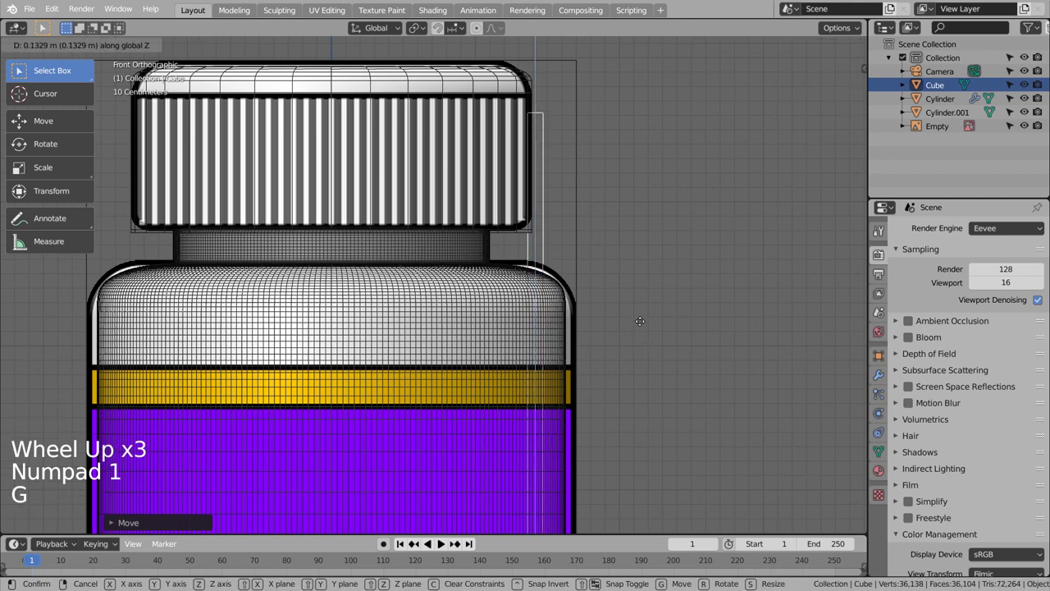
{"action": "key", "text": "shift+z"}
{"action": "middle_click", "coordinate": [624, 323]}
{"action": "middle_click", "coordinate": [595, 323]}
{"action": "middle_click", "coordinate": [582, 323]}
{"action": "middle_click", "coordinate": [528, 342]}
{"action": "middle_click", "coordinate": [610, 304]}
{"action": "middle_click", "coordinate": [568, 328]}
{"action": "middle_click", "coordinate": [545, 346]}
{"action": "middle_click", "coordinate": [563, 338]}
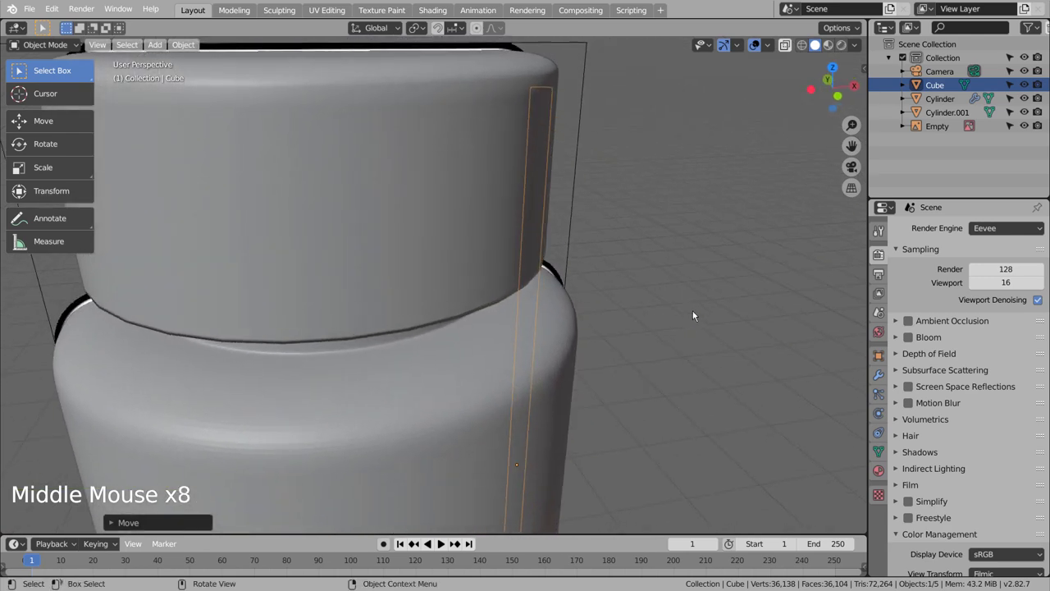
Step: In top view, add a Plain Axes empty at the world centre
{"action": "key", "text": "KP_7"}
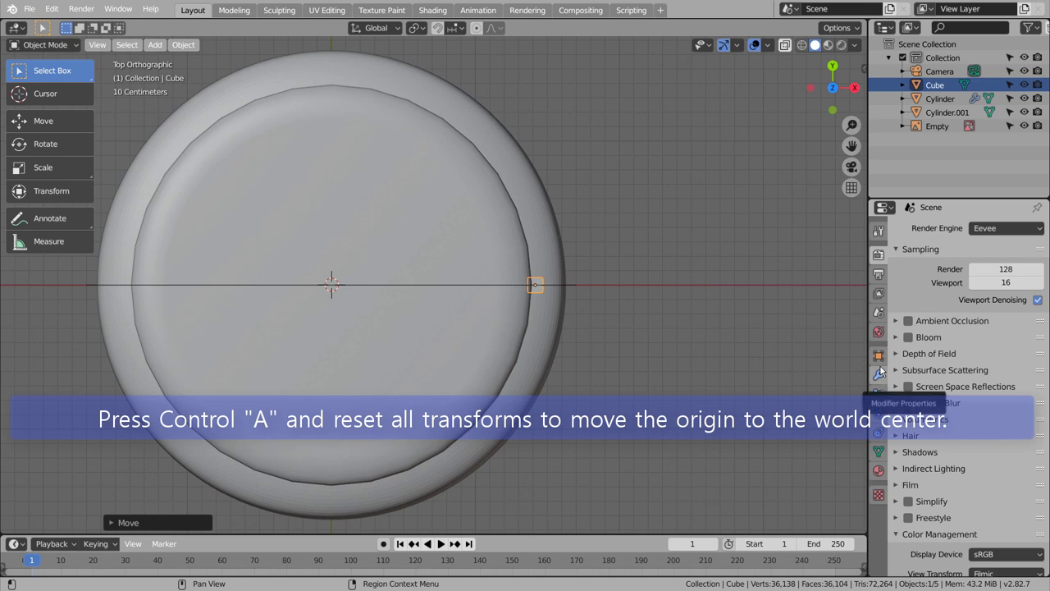
{"action": "key", "text": "ctrl+a"}
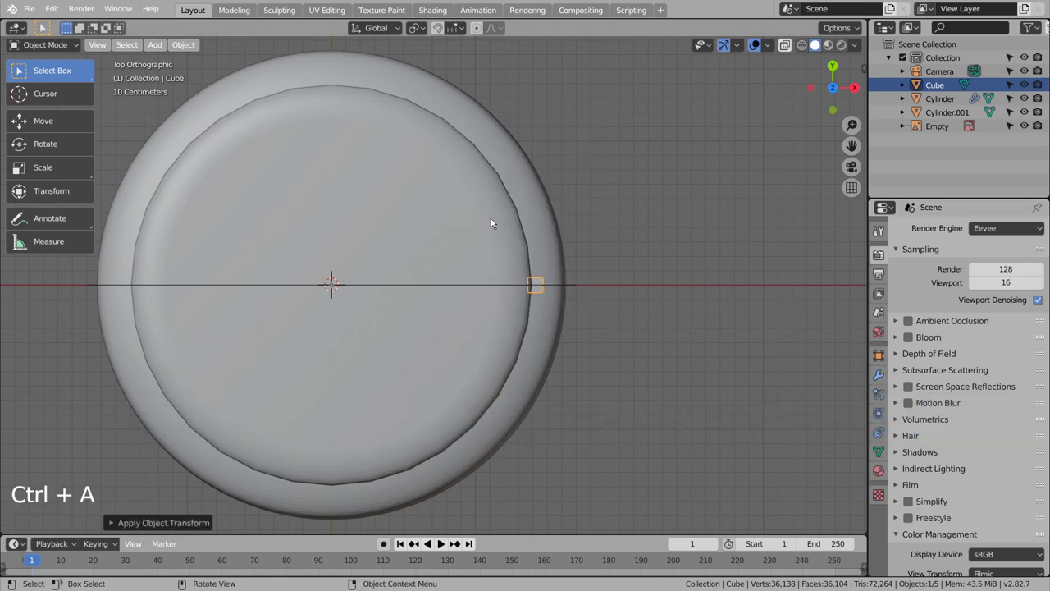
{"action": "key", "text": "shift+a"}
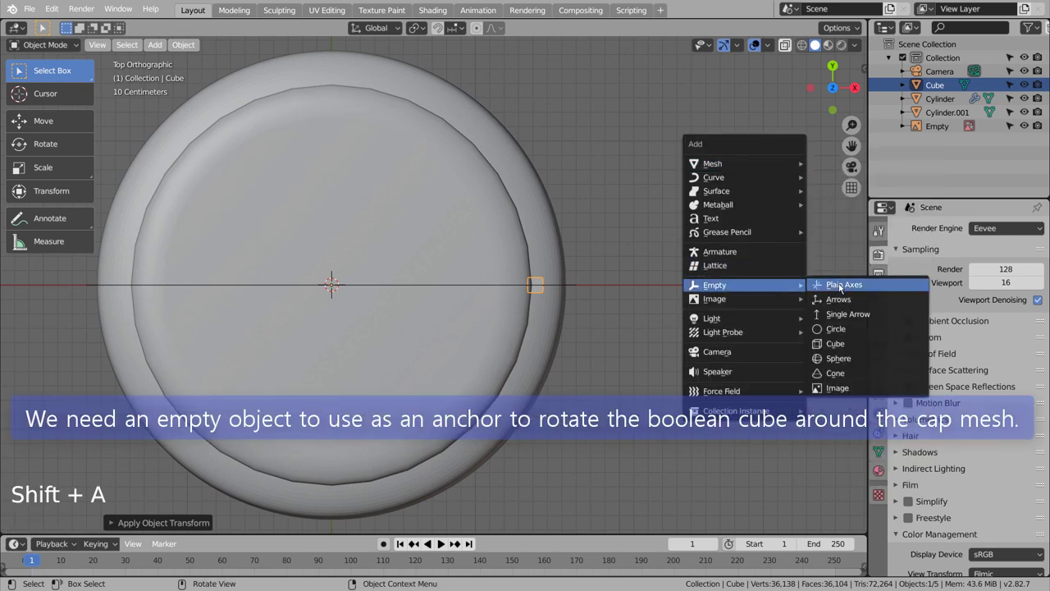
{"action": "left_click", "coordinate": [542, 293]}
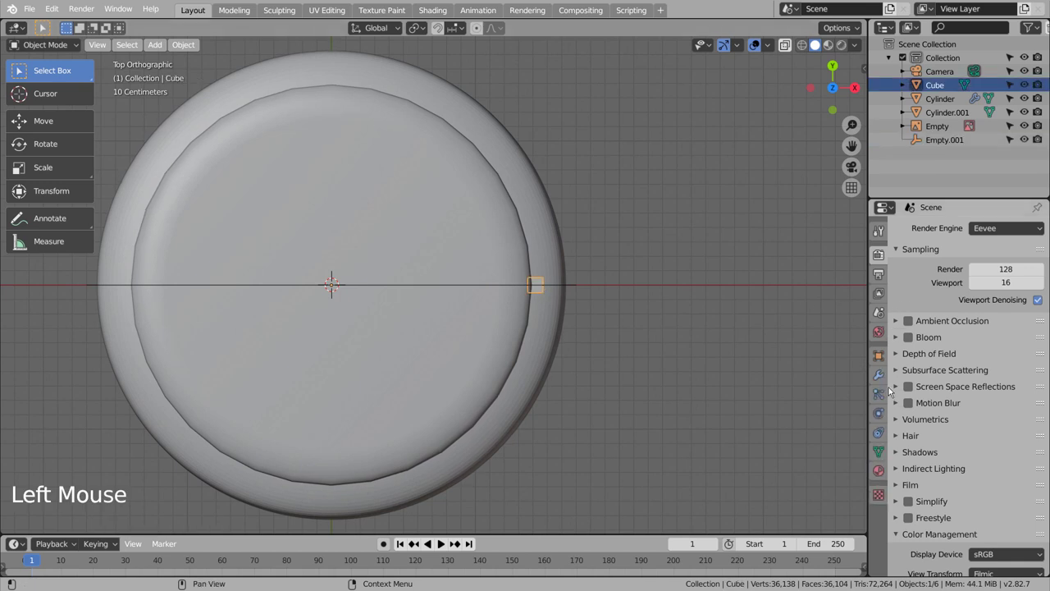
Step: Give the box an Array modifier with Relative Offset off and Object Offset set to Empty.001
{"action": "left_click", "coordinate": [881, 381]}
{"action": "left_click", "coordinate": [960, 229]}
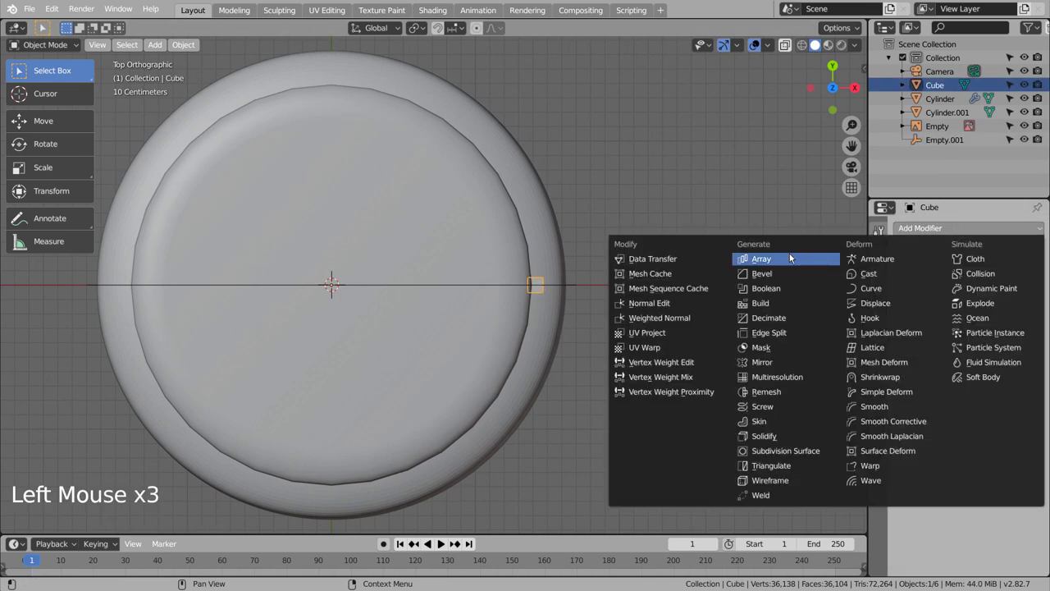
{"action": "left_click", "coordinate": [983, 325]}
{"action": "left_click", "coordinate": [982, 390]}
{"action": "left_click", "coordinate": [981, 402]}
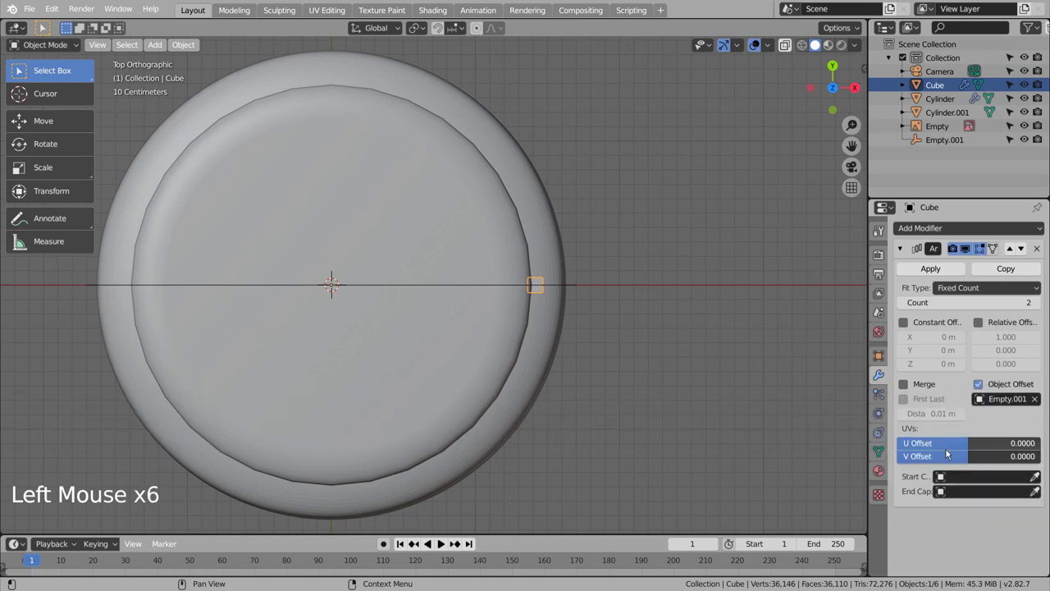
{"action": "left_click", "coordinate": [945, 141]}
{"action": "key", "text": "n"}
{"action": "left_click", "coordinate": [858, 78]}
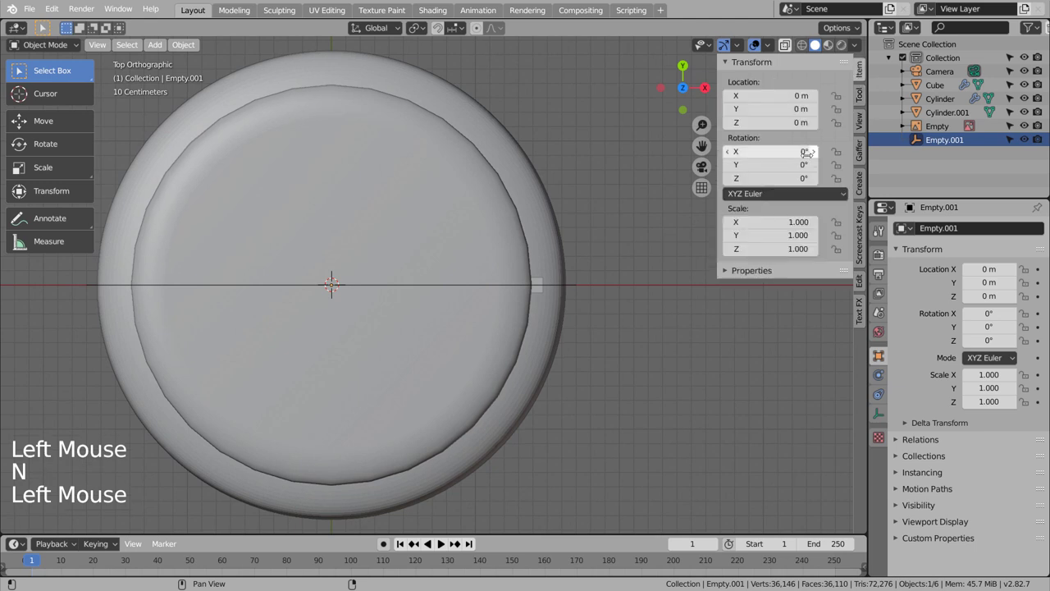
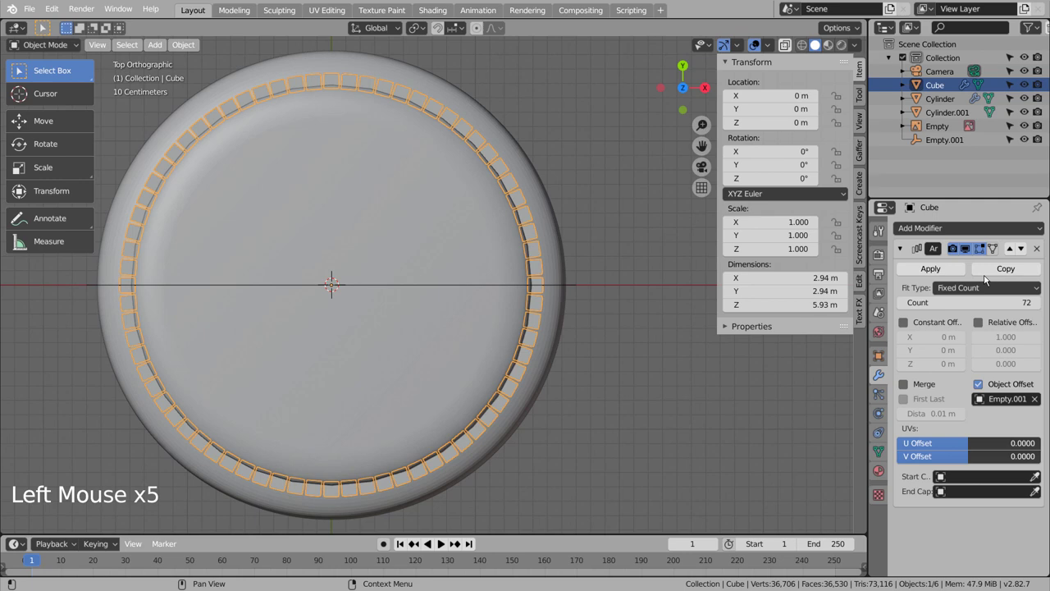
Step: Orbit around the cap to inspect the ring of 72 arrayed grip ridges
{"action": "middle_click", "coordinate": [748, 419]}
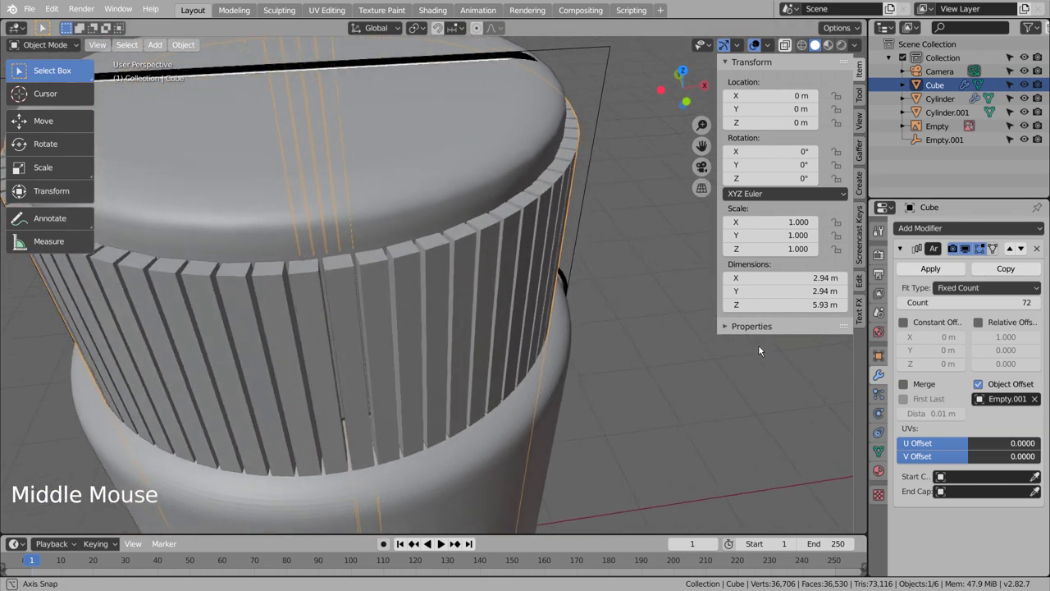
Step: Give the cap Cylinder.001 a Boolean Difference modifier using the ring of boxes (Cube) as cutter
{"action": "left_click", "coordinate": [500, 189]}
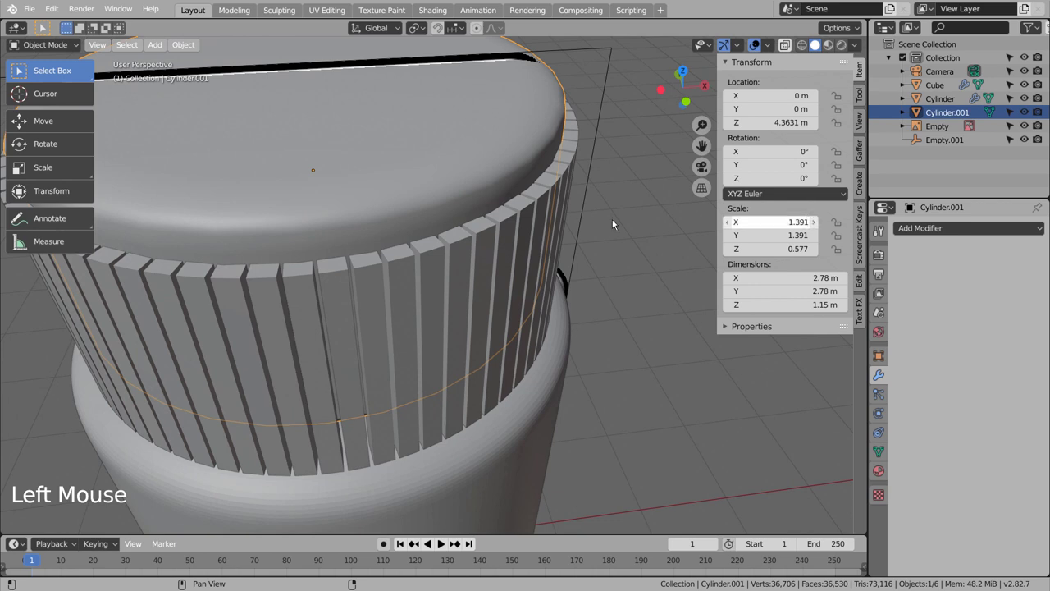
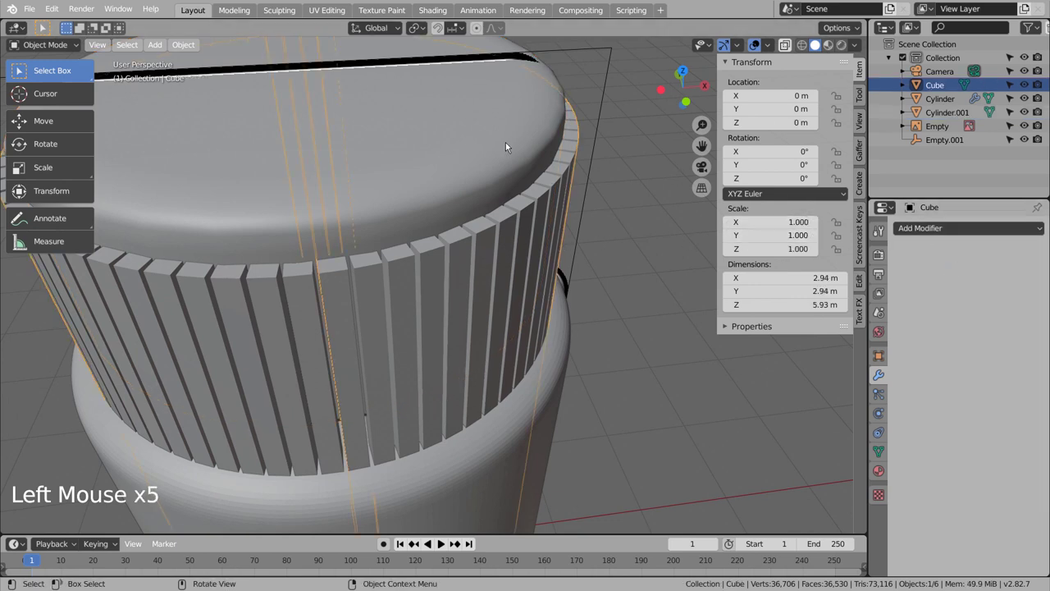
{"action": "left_click", "coordinate": [509, 146]}
{"action": "left_click", "coordinate": [949, 231]}
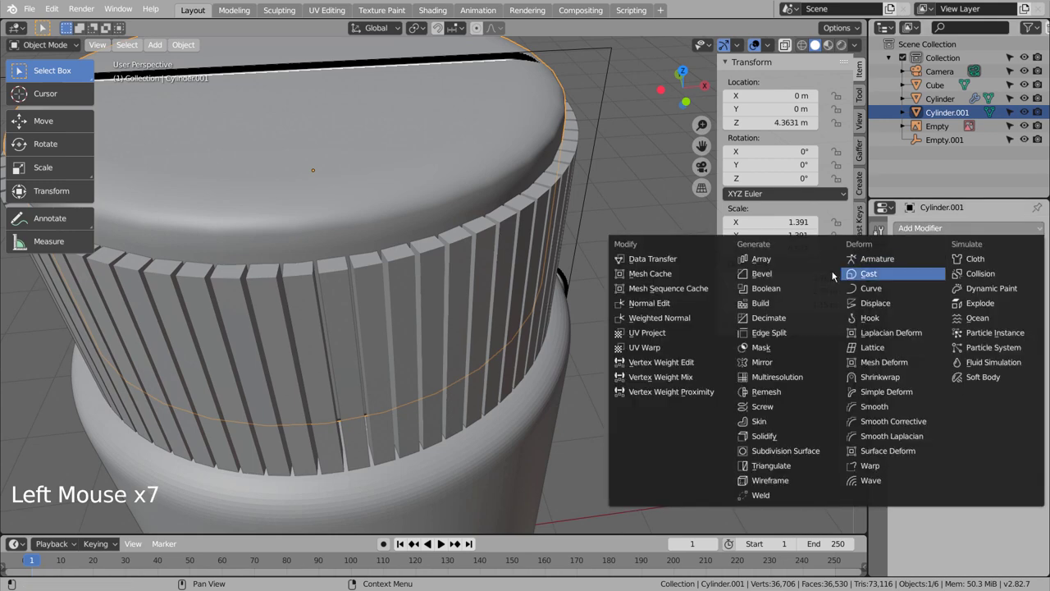
{"action": "left_click", "coordinate": [1034, 304]}
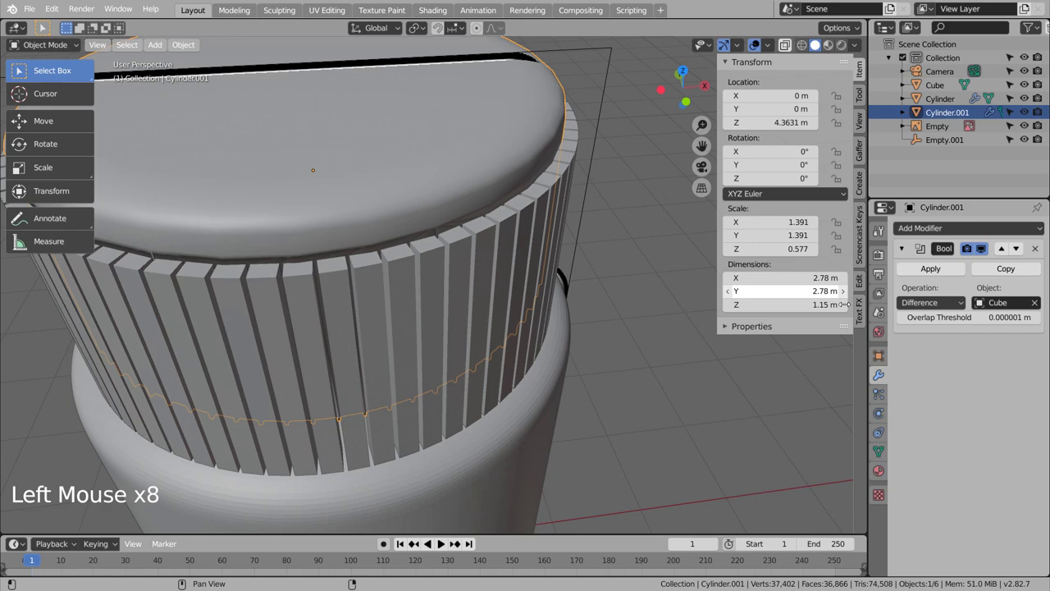
{"action": "left_click", "coordinate": [549, 258]}
{"action": "key", "text": "x"}
{"action": "left_click", "coordinate": [630, 304]}
Step: Orbit around the cap to inspect how the boolean cut looks from all sides
{"action": "middle_click", "coordinate": [648, 382]}
{"action": "middle_click", "coordinate": [612, 319]}
{"action": "middle_click", "coordinate": [612, 319]}
{"action": "middle_click", "coordinate": [616, 317]}
{"action": "scroll", "scroll_direction": "down", "scroll_amount": 3}
{"action": "middle_click", "coordinate": [592, 306]}
{"action": "middle_click", "coordinate": [706, 310]}
{"action": "middle_click", "coordinate": [721, 311]}
{"action": "middle_click", "coordinate": [725, 312]}
{"action": "middle_click", "coordinate": [744, 316]}
{"action": "middle_click", "coordinate": [739, 333]}
{"action": "middle_click", "coordinate": [722, 341]}
{"action": "middle_click", "coordinate": [600, 347]}
{"action": "scroll", "scroll_direction": "up", "scroll_amount": 3}
{"action": "middle_click", "coordinate": [573, 281]}
{"action": "middle_click", "coordinate": [585, 345]}
Step: Undo the recent changes back to the separate ridge object and view the cap from the top
{"action": "key", "text": "ctrl+z"}
{"action": "key", "text": "ctrl+z"}
{"action": "key", "text": "ctrl+z"}
{"action": "key", "text": "ctrl+z"}
{"action": "key", "text": "ctrl+z"}
{"action": "key", "text": "ctrl+z"}
{"action": "key", "text": "ctrl+z"}
{"action": "key", "text": "ctrl+z"}
{"action": "key", "text": "ctrl+z"}
{"action": "scroll", "scroll_direction": "down", "scroll_amount": 3}
{"action": "middle_click", "coordinate": [594, 297]}
{"action": "key", "text": "KP_7"}
Step: Scale the ridge box narrower along Y in Edit Mode so all 72 ridges become thin fins
{"action": "key", "text": "Tab"}
{"action": "scroll", "scroll_direction": "up", "scroll_amount": 3}
{"action": "key", "text": "s"}
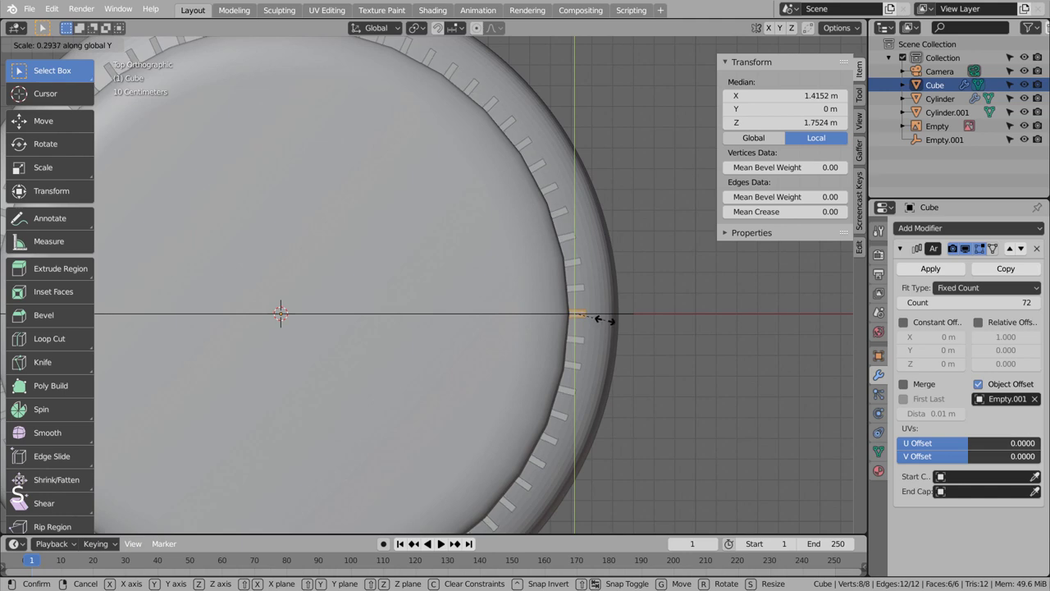
{"action": "key", "text": "Tab"}
{"action": "middle_click", "coordinate": [713, 400]}
{"action": "middle_click", "coordinate": [702, 288]}
{"action": "scroll", "scroll_direction": "down", "scroll_amount": 3}
{"action": "middle_click", "coordinate": [680, 285]}
Step: Add a Bevel and a Boolean Difference modifier to the cap, picking the ridge Cube as cutter
{"action": "left_click", "coordinate": [512, 192]}
{"action": "left_click", "coordinate": [1011, 232]}
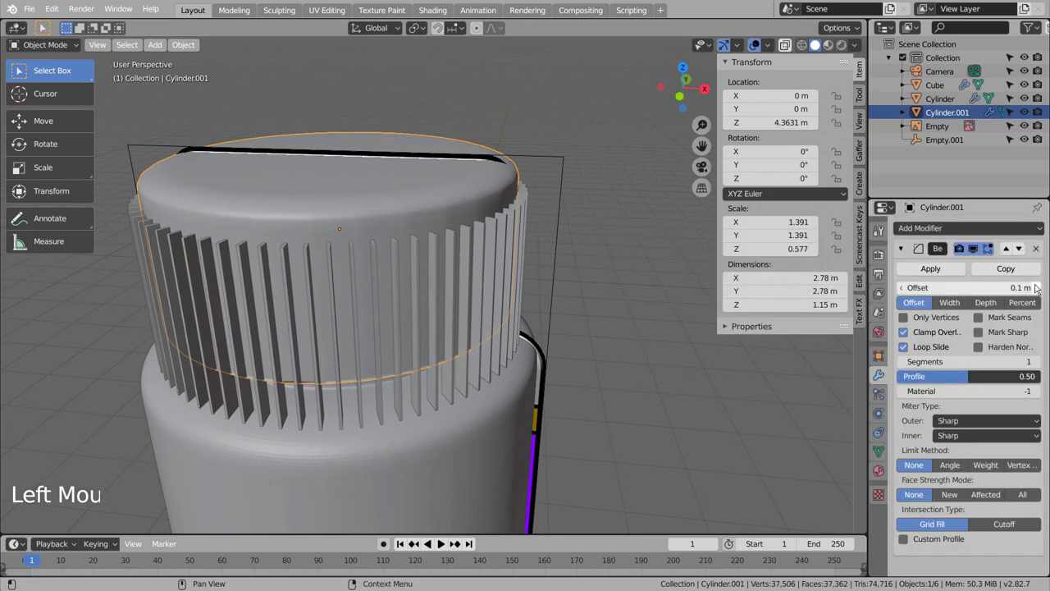
{"action": "left_click", "coordinate": [1043, 250]}
{"action": "left_click", "coordinate": [972, 229]}
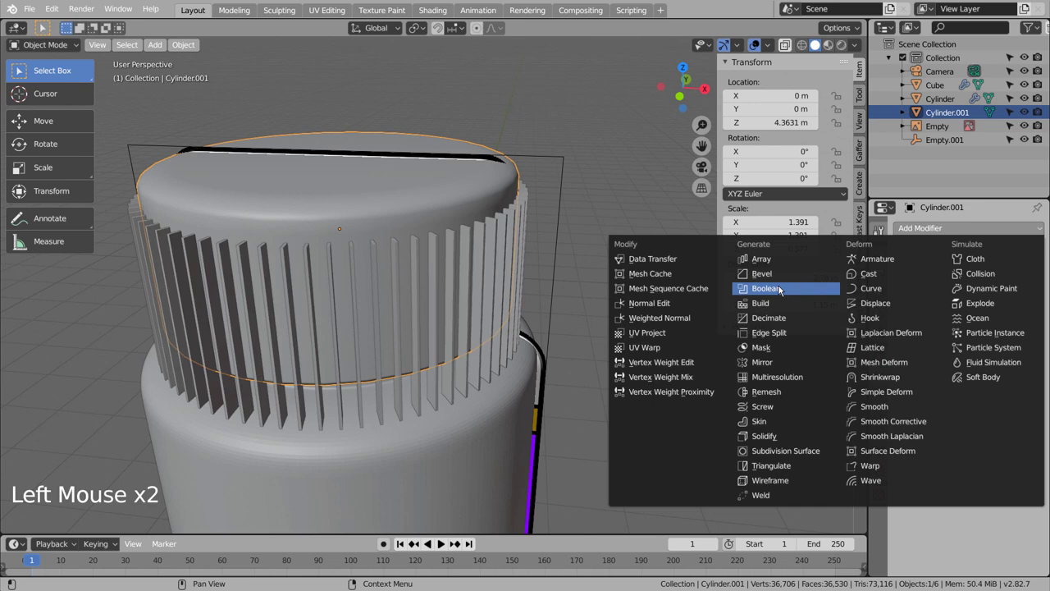
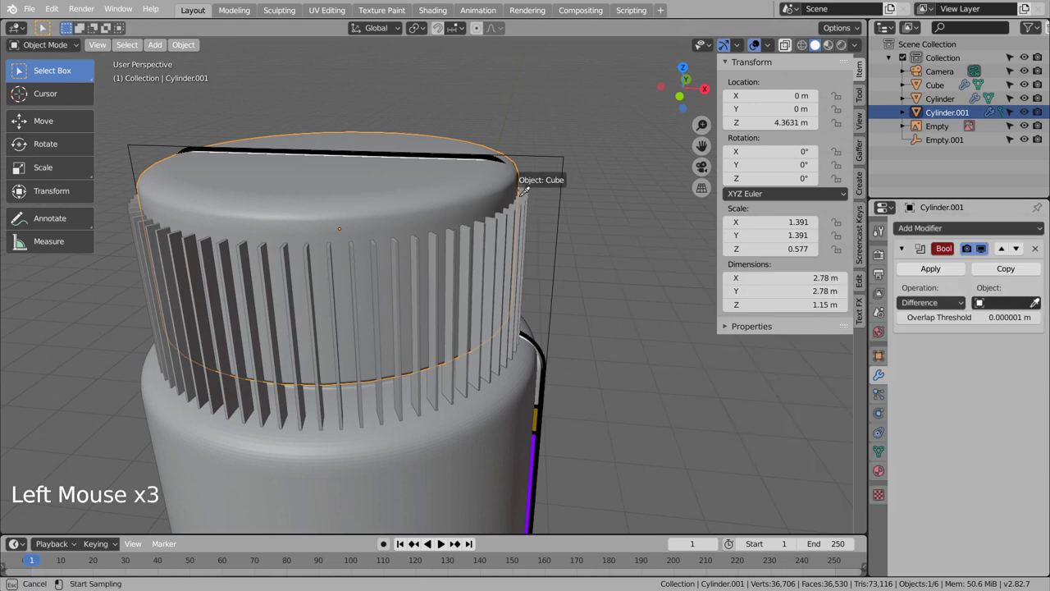
{"action": "left_click", "coordinate": [496, 245]}
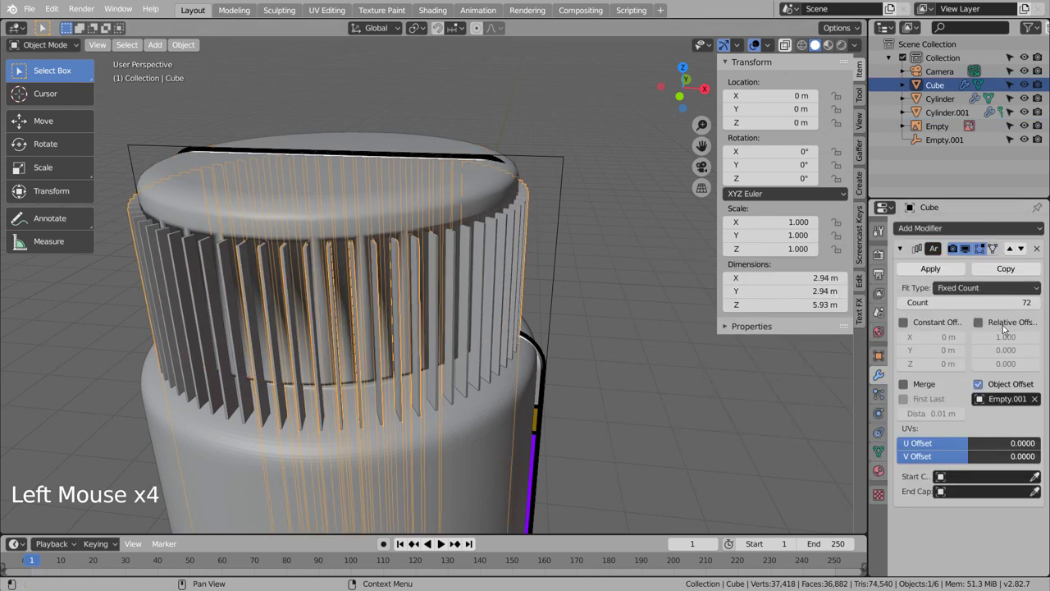
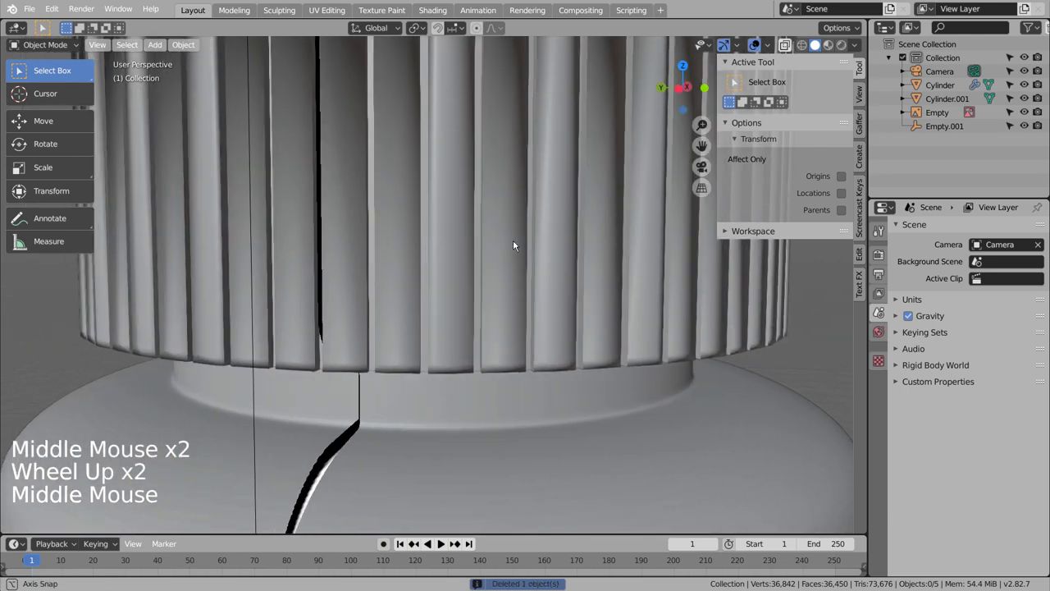
Step: Enable Auto Smooth at 30° on the cap's mesh normals and check the smoothed grooves
{"action": "middle_click", "coordinate": [474, 276]}
{"action": "middle_click", "coordinate": [462, 282]}
{"action": "middle_click", "coordinate": [428, 319]}
{"action": "middle_click", "coordinate": [485, 312]}
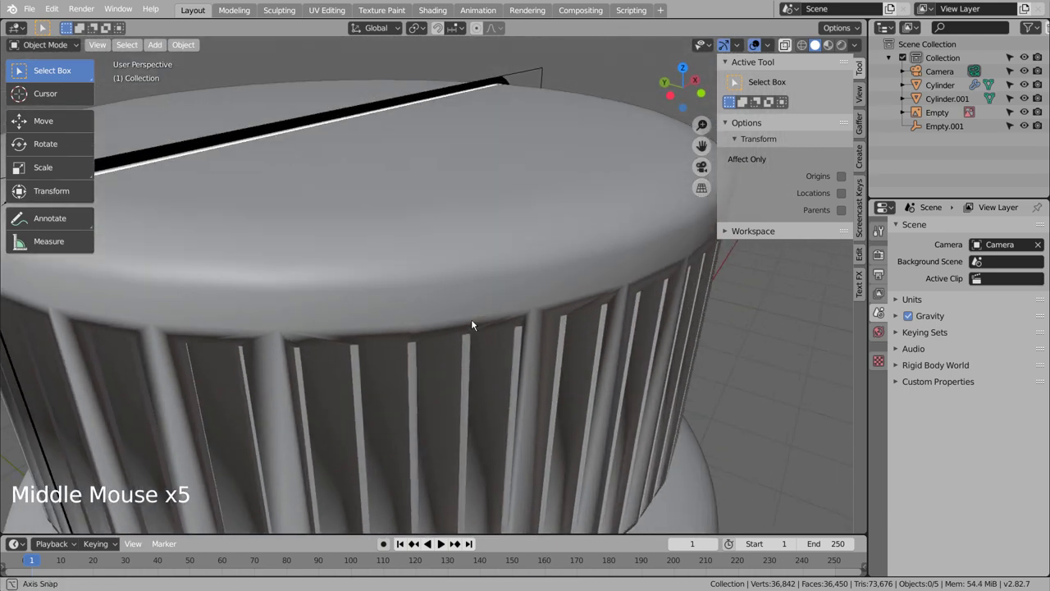
{"action": "left_click", "coordinate": [610, 285]}
{"action": "left_click", "coordinate": [881, 455]}
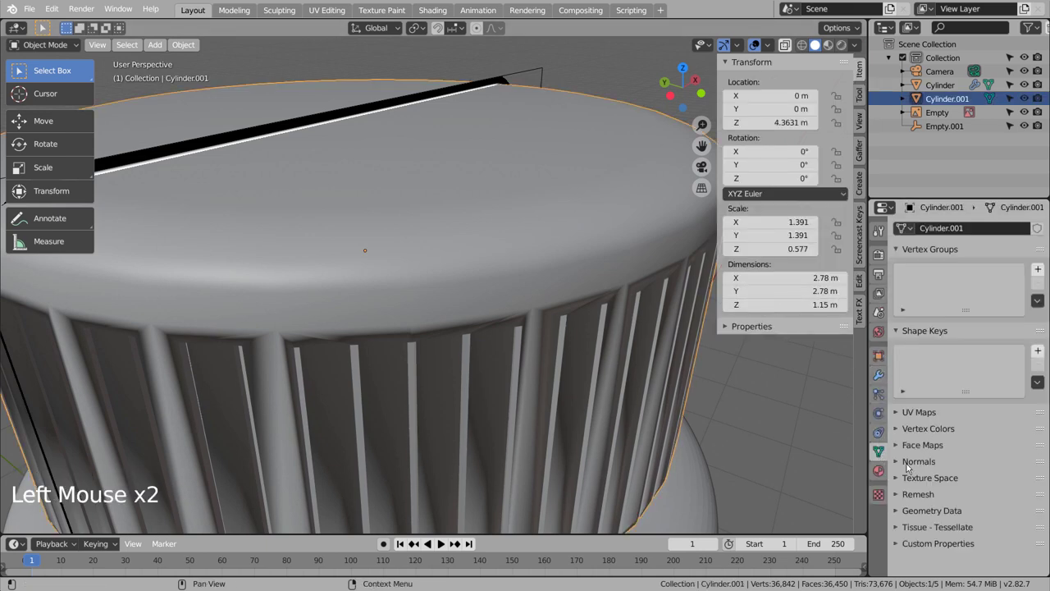
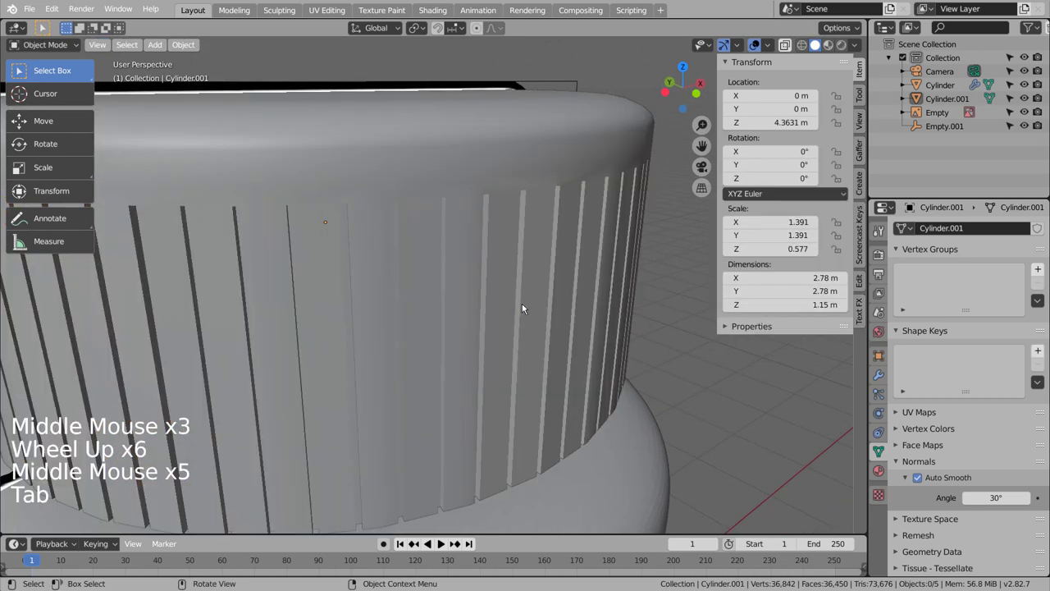
{"action": "middle_click", "coordinate": [531, 303]}
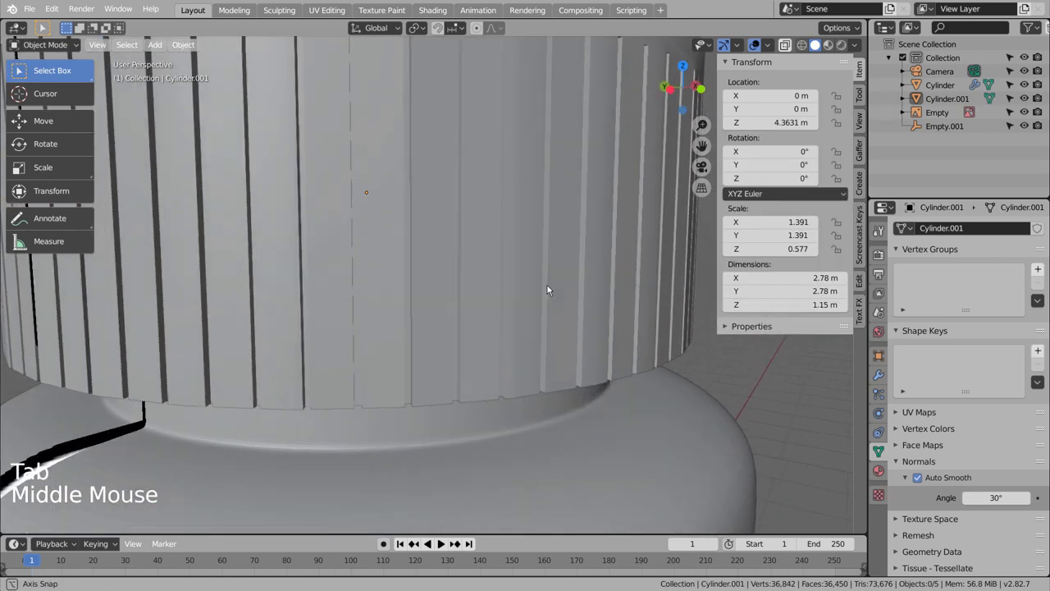
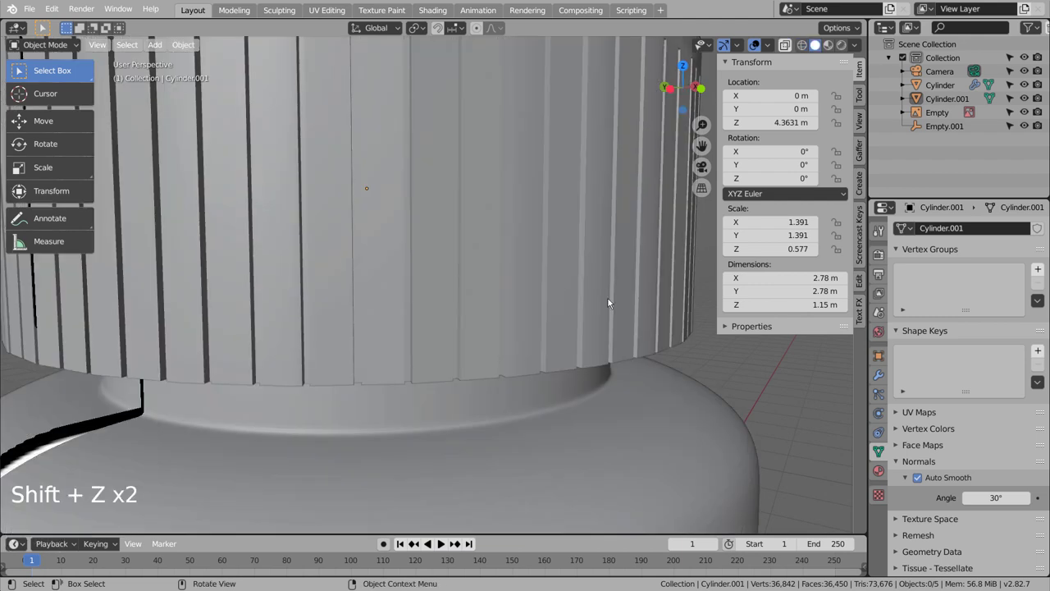
{"action": "middle_click", "coordinate": [612, 301]}
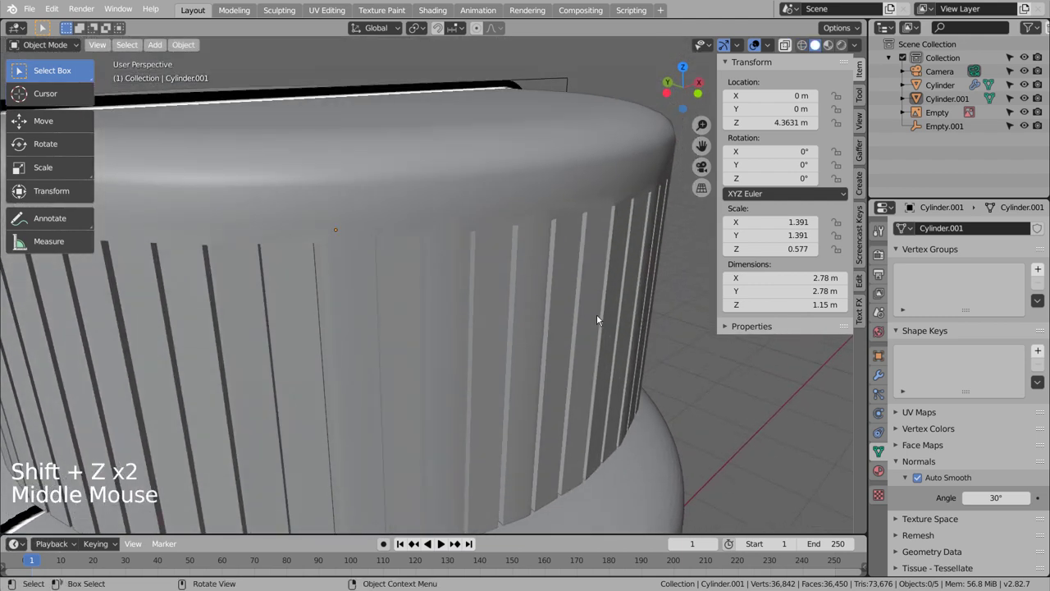
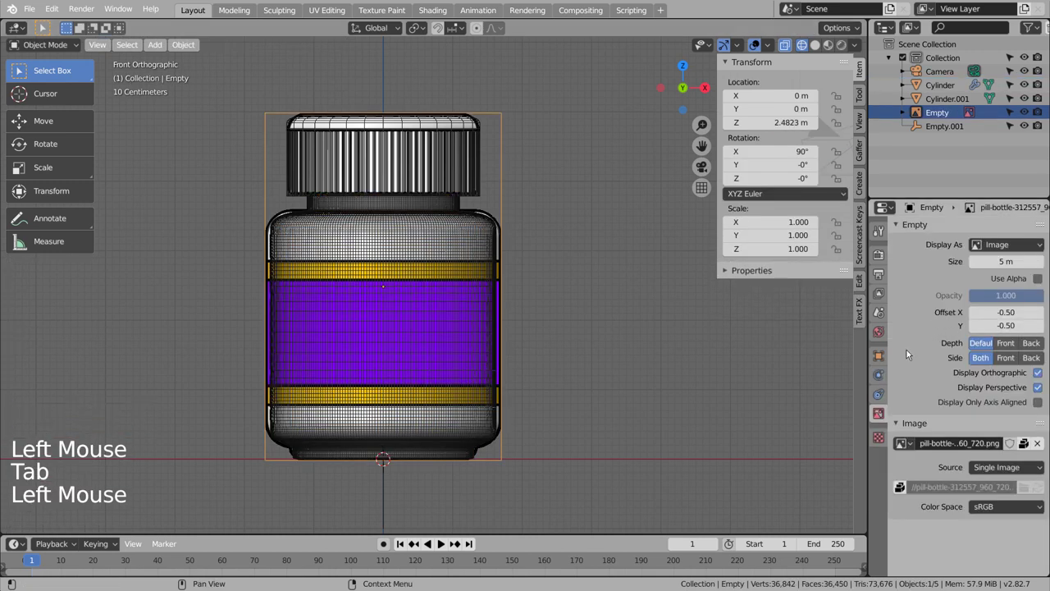
Step: Hide the body's Subdivision in the viewport and give it a new white Material.001
{"action": "left_click", "coordinate": [439, 330]}
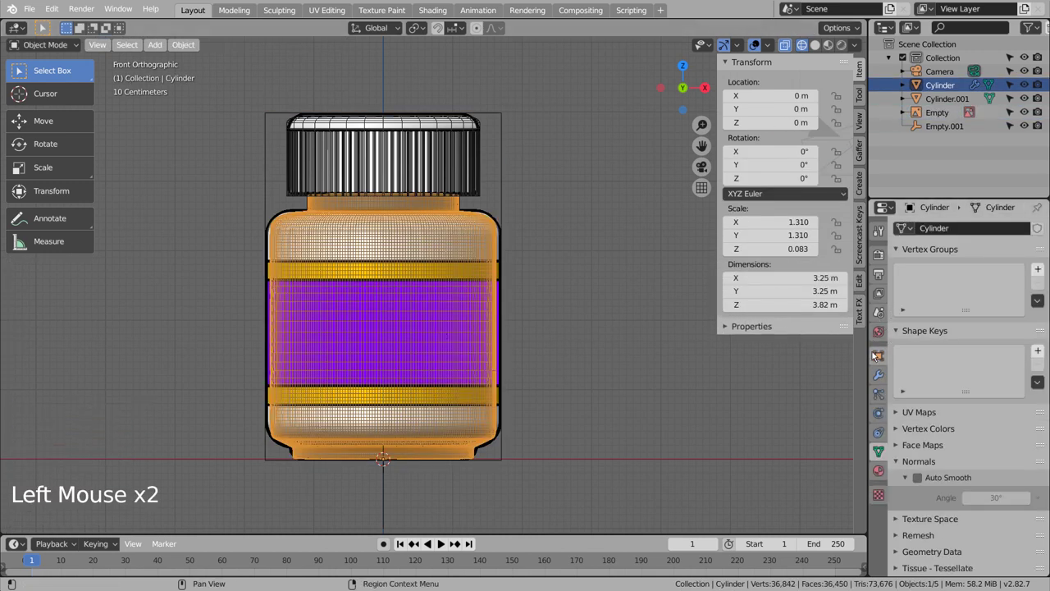
{"action": "left_click", "coordinate": [874, 374]}
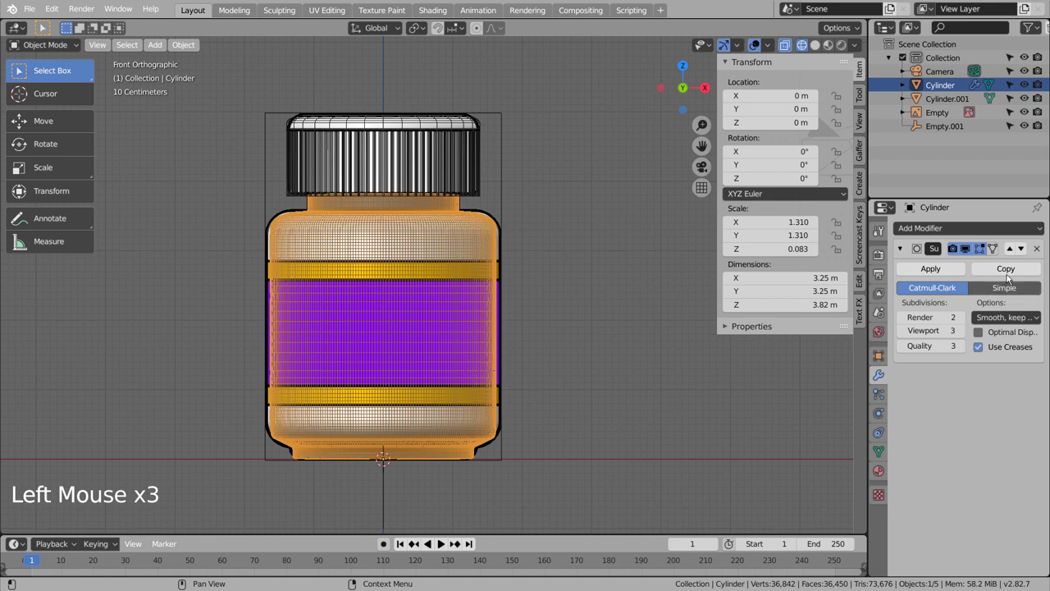
{"action": "left_click", "coordinate": [975, 250]}
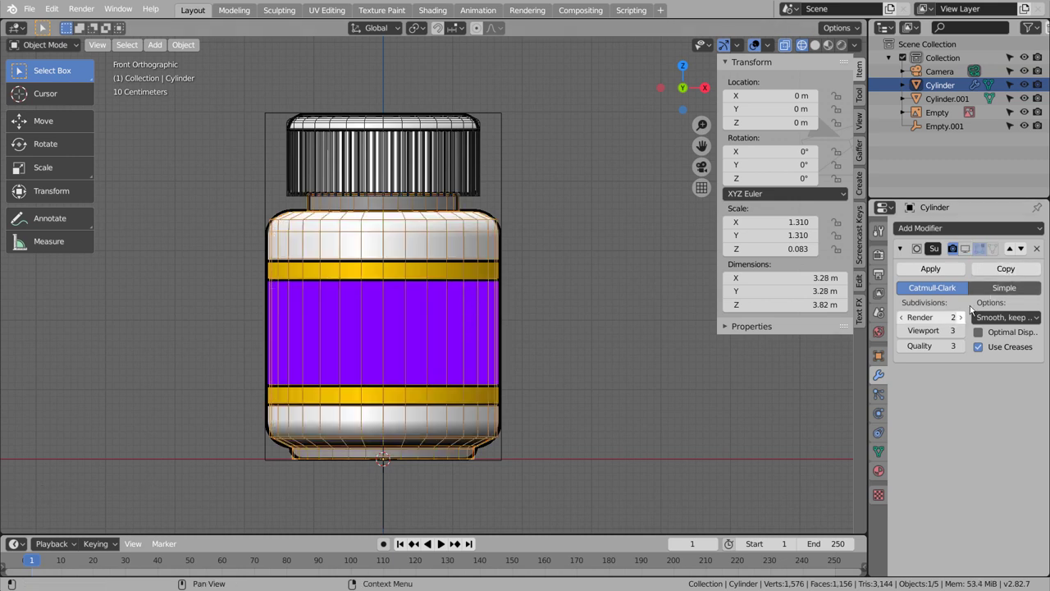
{"action": "left_click", "coordinate": [880, 469]}
{"action": "double_click", "coordinate": [972, 294]}
{"action": "left_click", "coordinate": [1006, 423]}
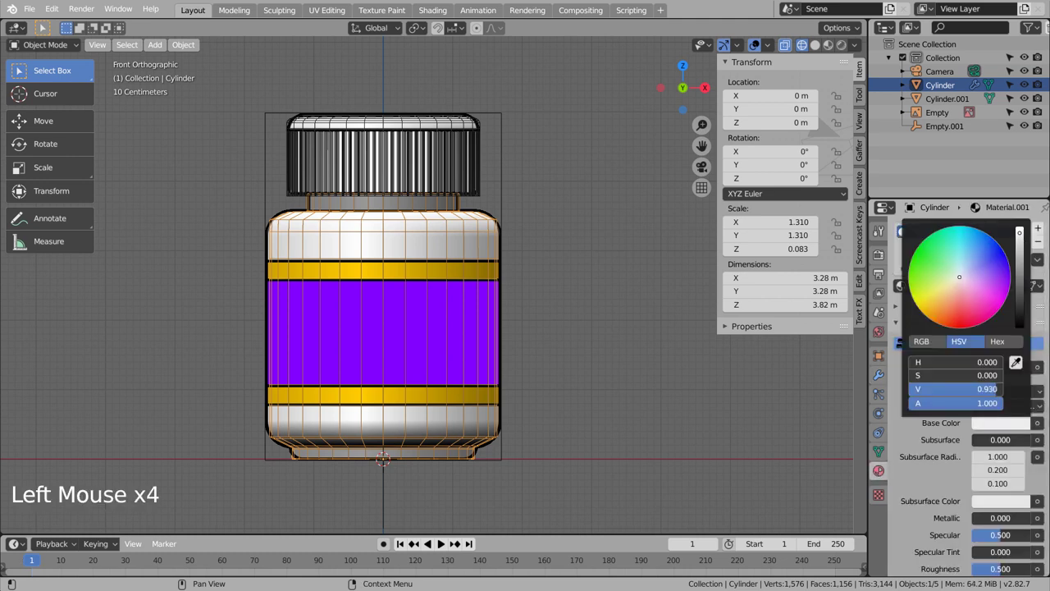
Step: Switch to Solid shading, Shade Smooth the bottle body, and enter Edit Mode on its mesh
{"action": "left_click", "coordinate": [825, 46]}
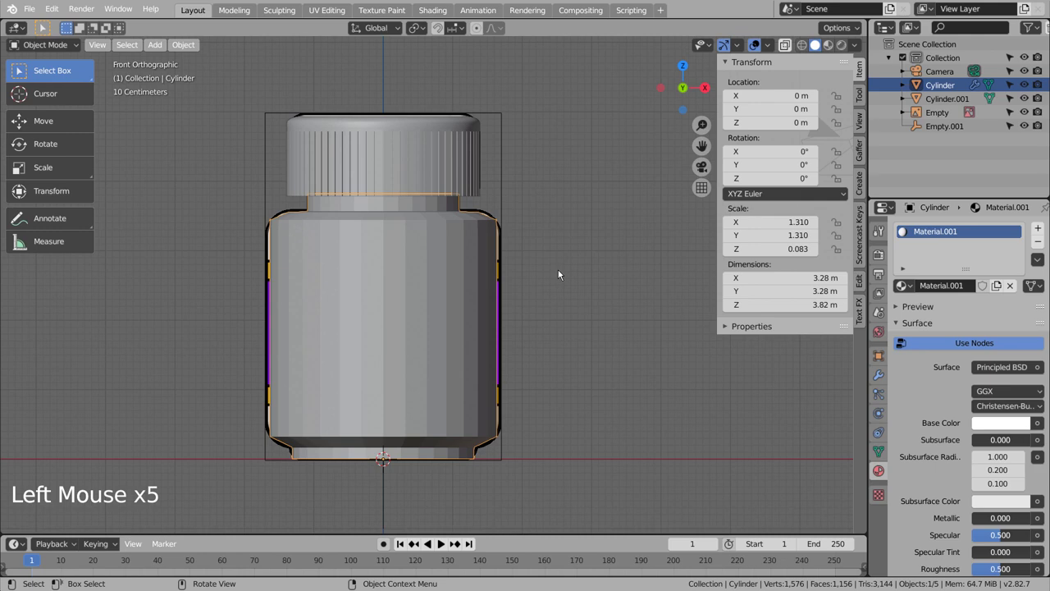
{"action": "left_click", "coordinate": [436, 288]}
{"action": "right_click", "coordinate": [437, 288]}
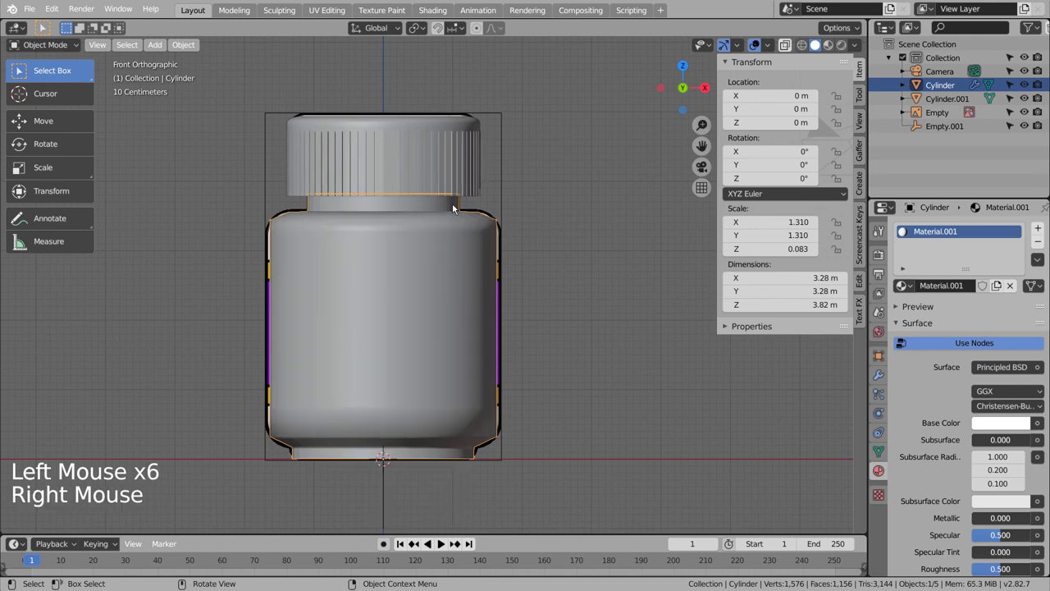
{"action": "left_click", "coordinate": [453, 175]}
{"action": "left_click", "coordinate": [548, 264]}
{"action": "left_click", "coordinate": [429, 312]}
{"action": "key", "text": "Tab"}
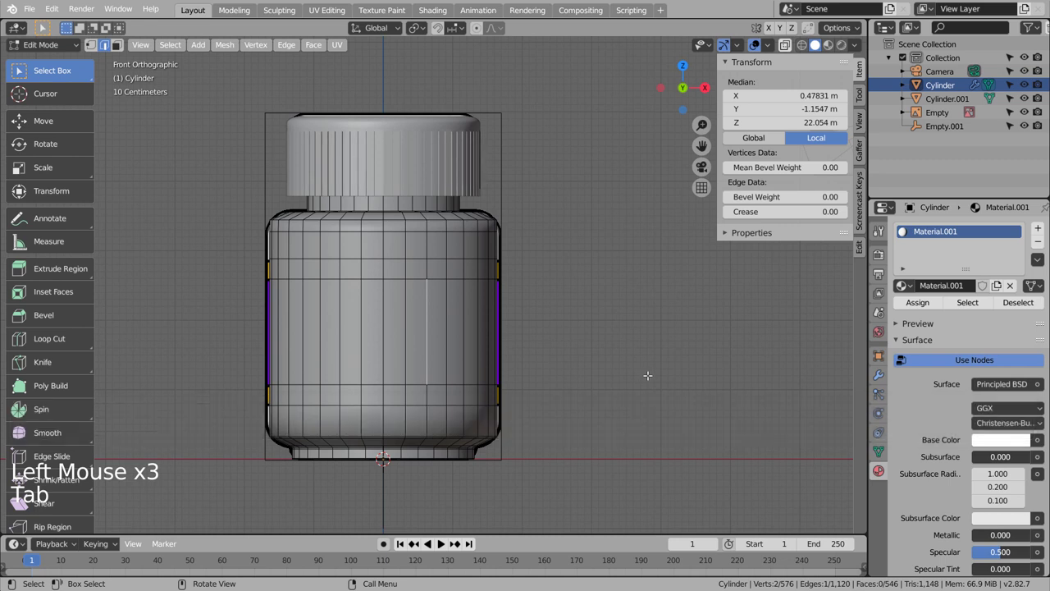
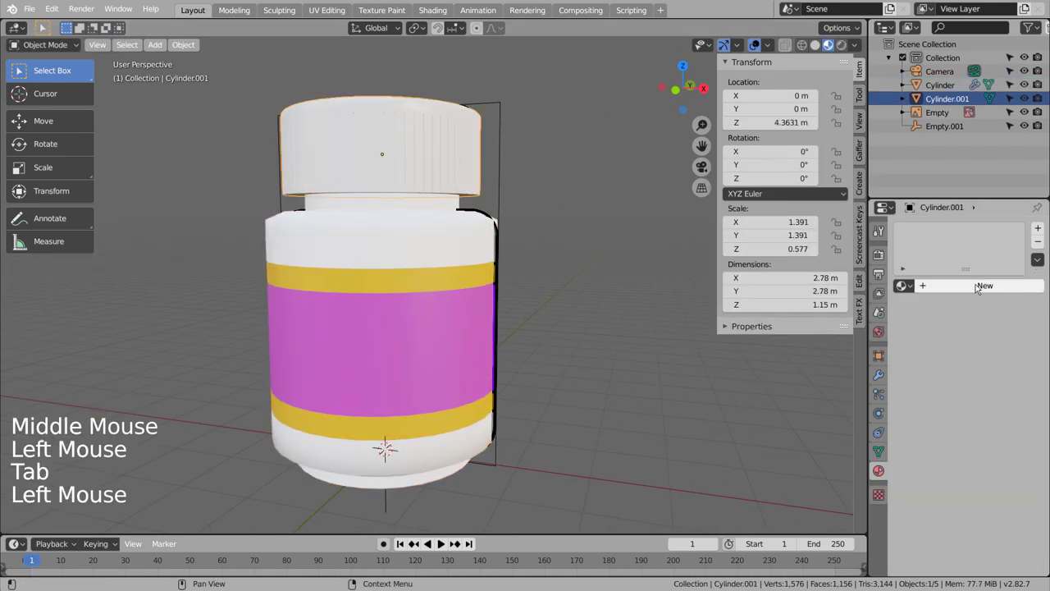
Step: Give the cap its own new white material and view the bottle through the scene camera
{"action": "left_click", "coordinate": [1012, 284]}
{"action": "left_click", "coordinate": [690, 370]}
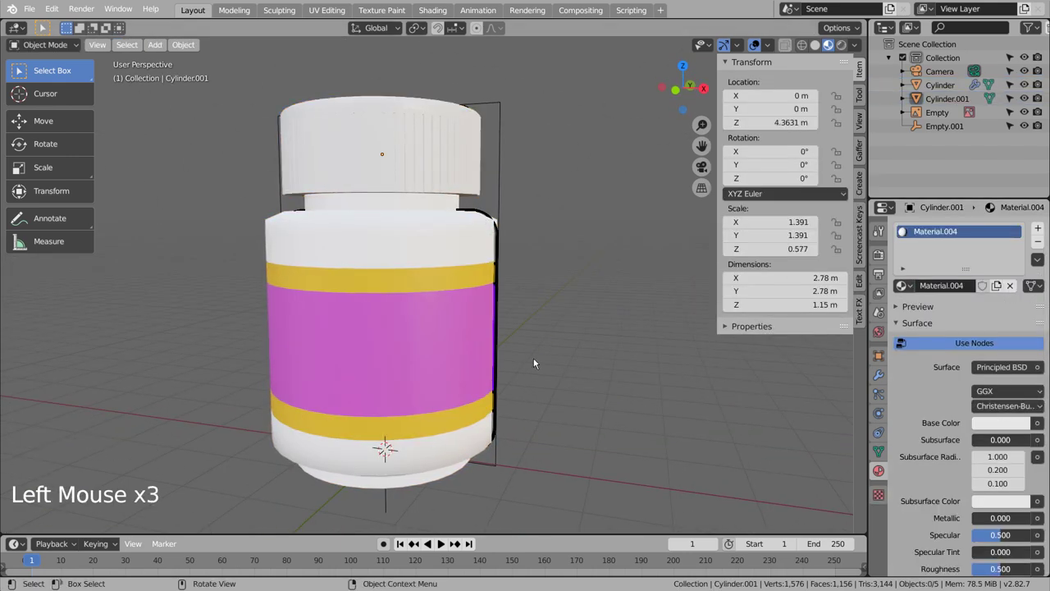
{"action": "scroll", "scroll_direction": "down", "scroll_amount": 3}
{"action": "middle_click", "coordinate": [534, 367]}
{"action": "middle_click", "coordinate": [530, 362]}
{"action": "middle_click", "coordinate": [533, 363]}
{"action": "key", "text": "ctrl+alt+KP_0"}
{"action": "key", "text": "shift+`"}
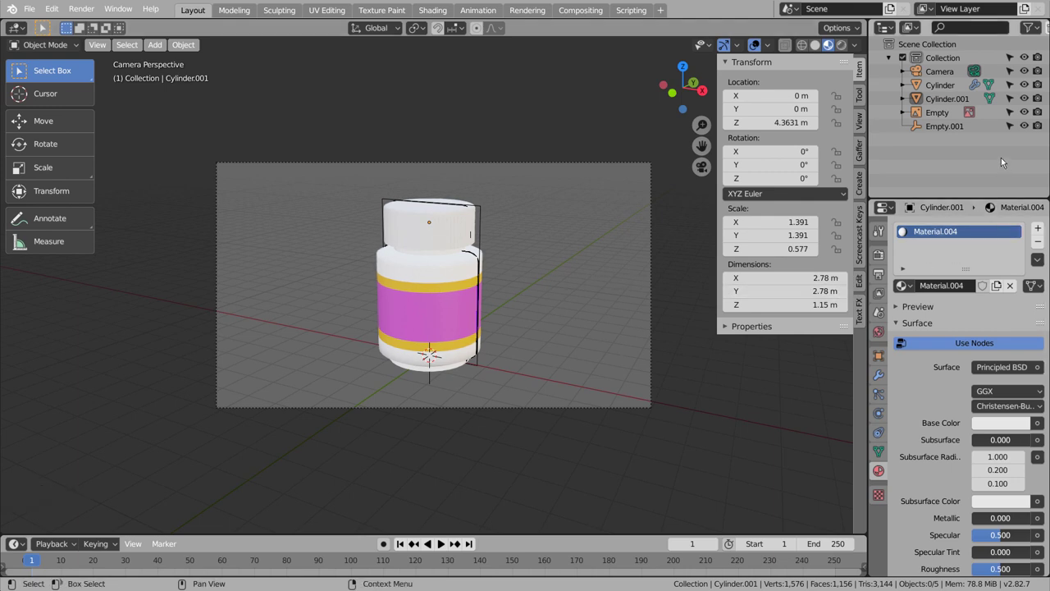
Step: Apply the Subdivision modifier on the bottle body Cylinder to make it permanent
{"action": "left_click", "coordinate": [957, 85]}
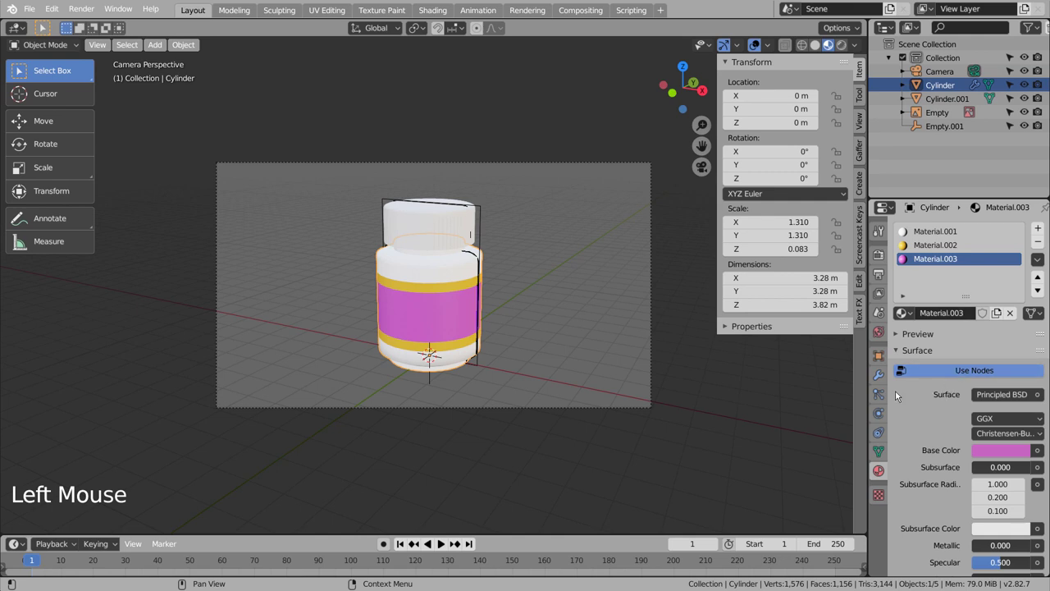
{"action": "left_click", "coordinate": [885, 379]}
{"action": "left_click", "coordinate": [955, 276]}
{"action": "left_click", "coordinate": [578, 294]}
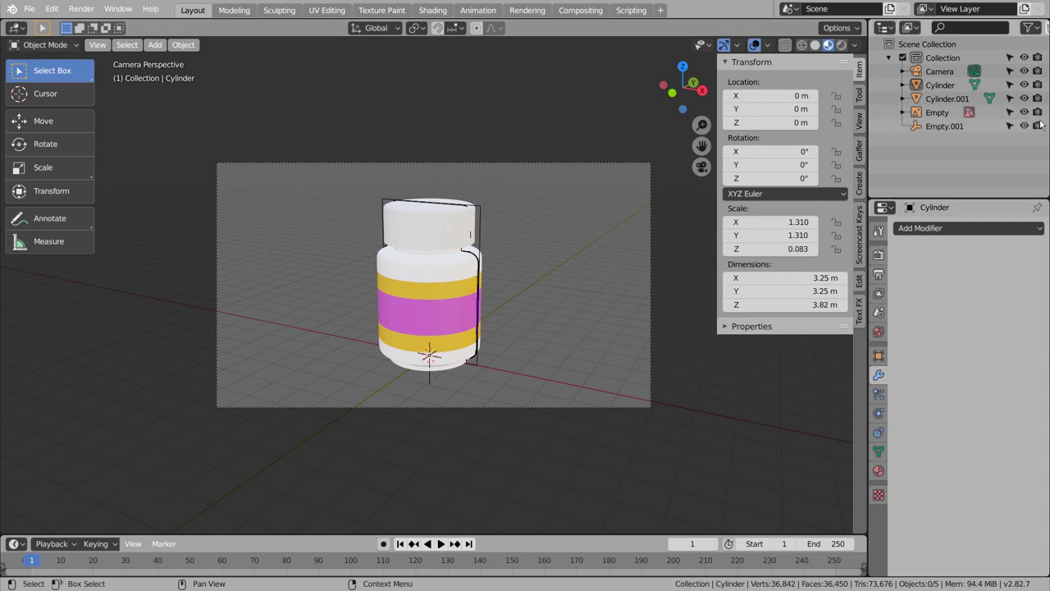
Step: Hide Empty and Empty.001 in the Outliner and set the render engine to Cycles
{"action": "double_click", "coordinate": [1032, 117]}
{"action": "double_click", "coordinate": [1040, 128]}
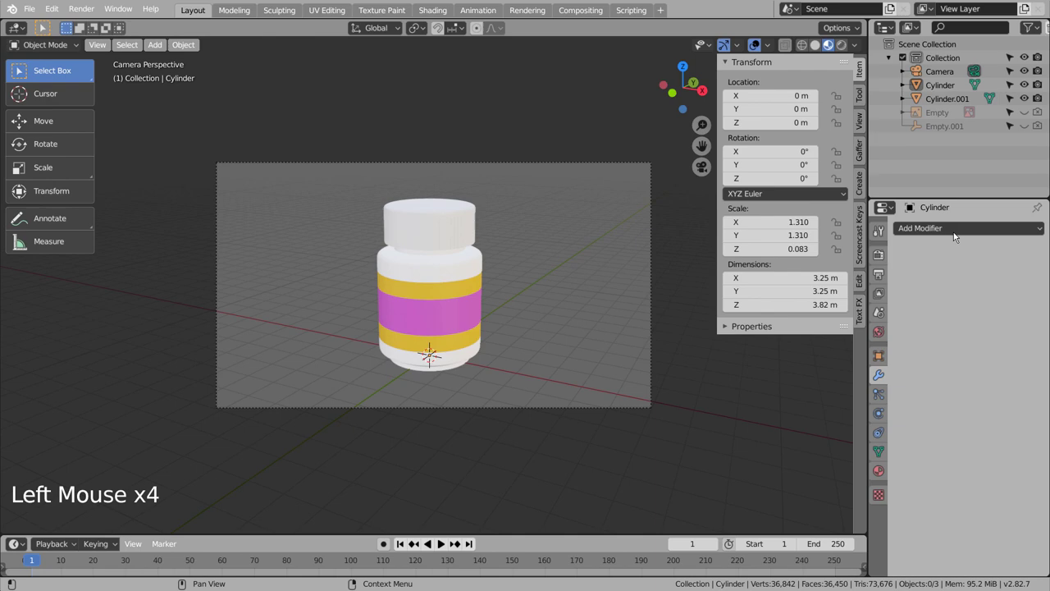
{"action": "left_click", "coordinate": [875, 255]}
{"action": "left_click", "coordinate": [990, 232]}
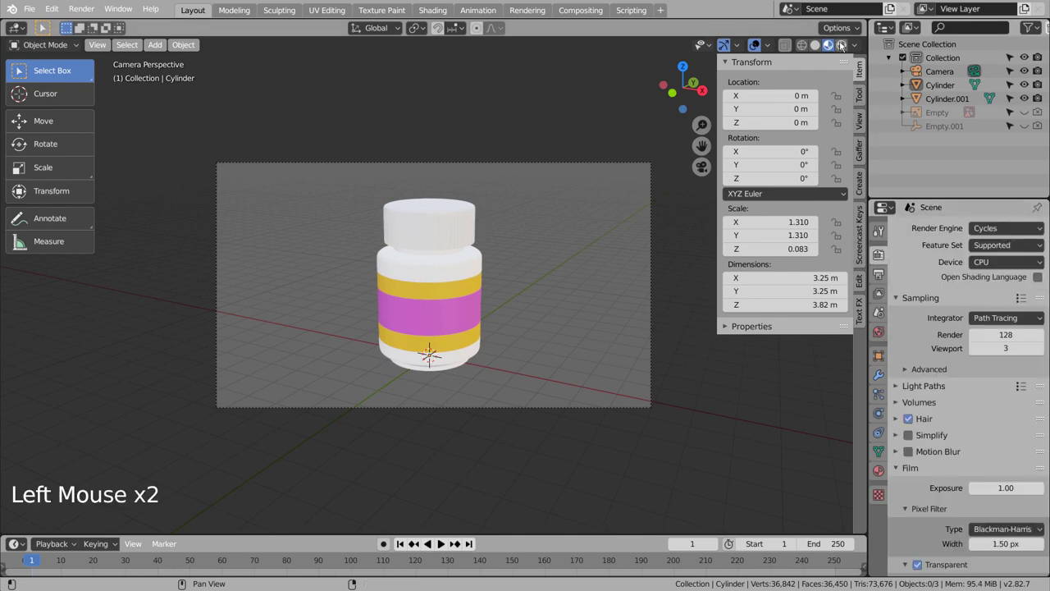
Step: Preview the bottle in Rendered shading with Cycles, return to wireframe, and save blueprint.blend
{"action": "left_click", "coordinate": [842, 44]}
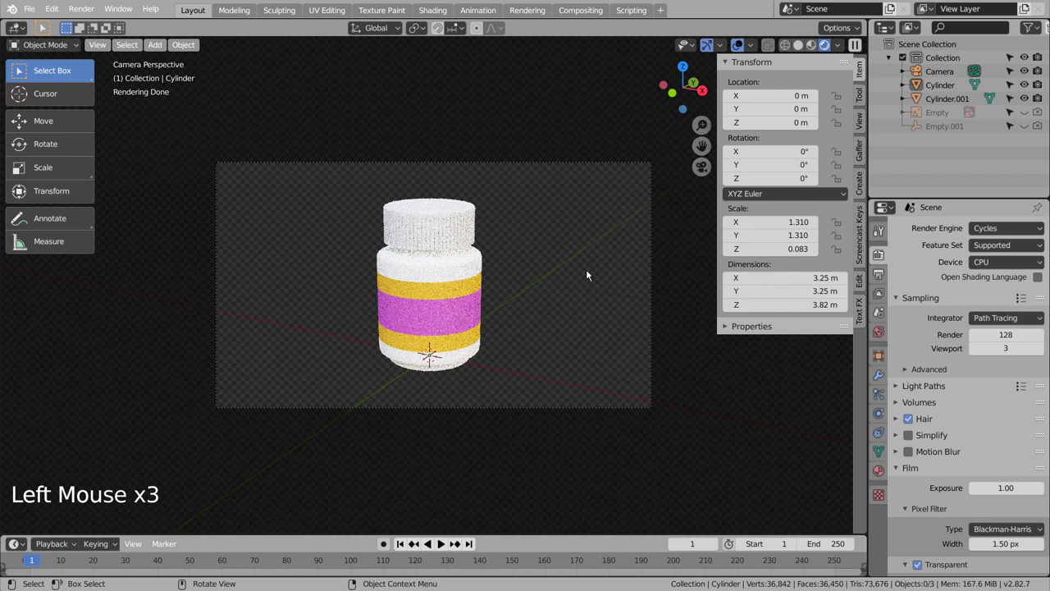
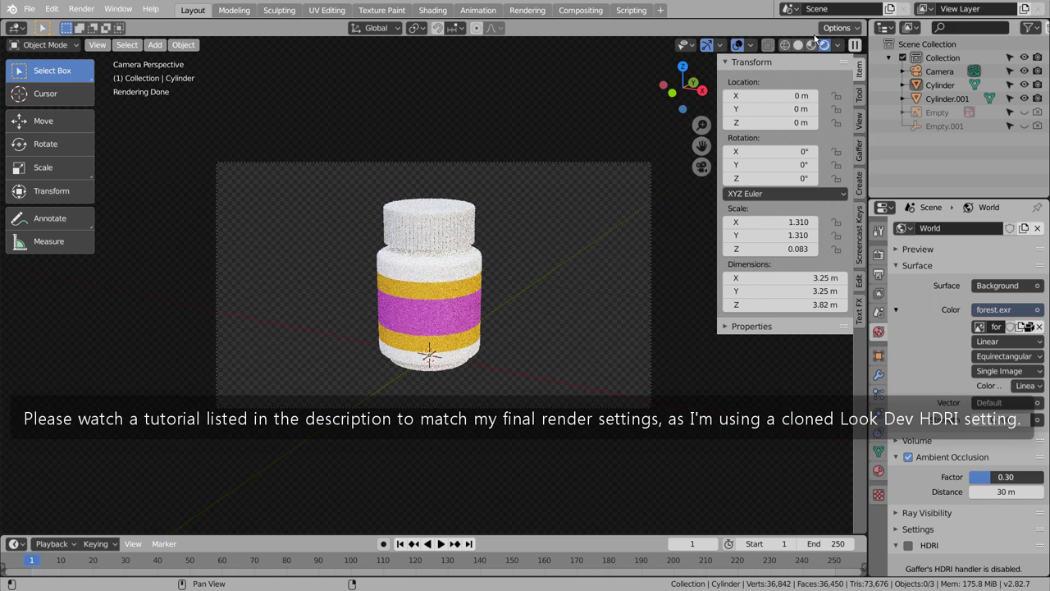
{"action": "left_click", "coordinate": [793, 45]}
{"action": "key", "text": "ctrl+s"}
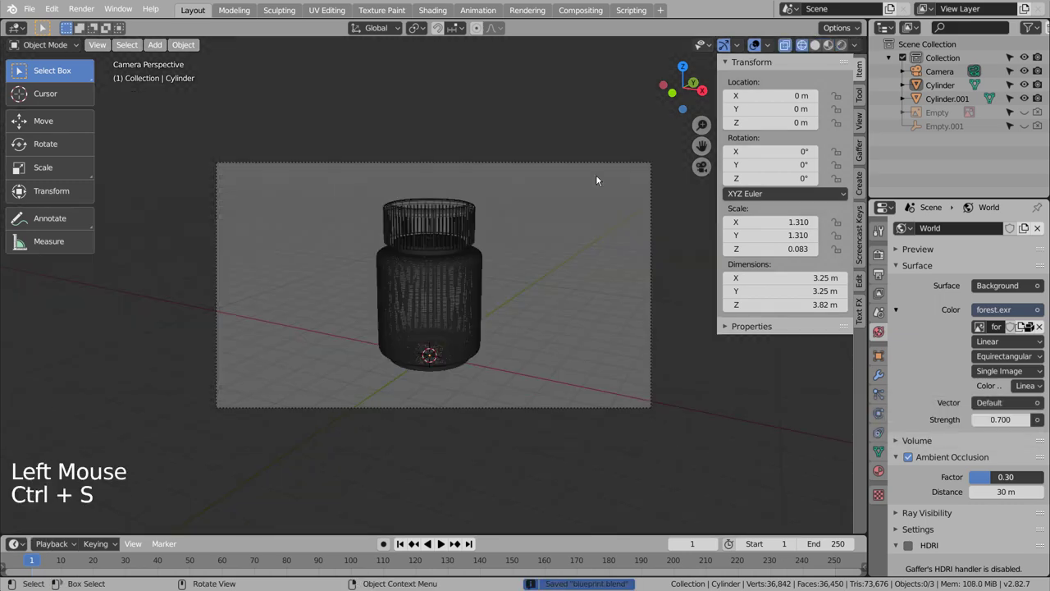